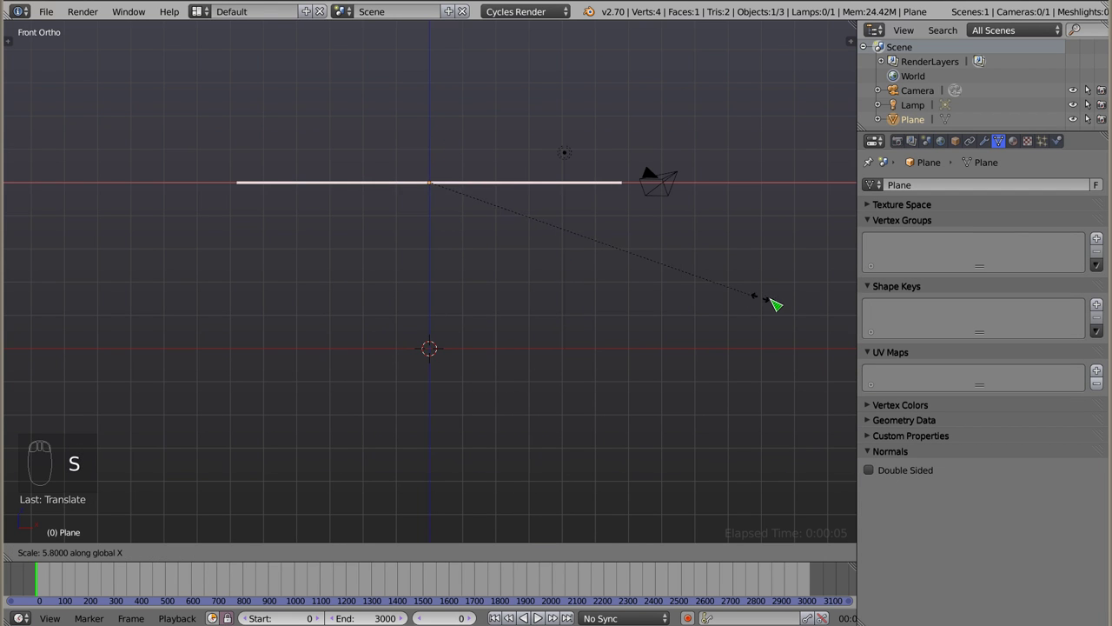
Orbit the viewport to see the stretched strip at an angle
{"action": "left_click_drag", "start_coordinate": [475, 199], "coordinate": [263, 170]}
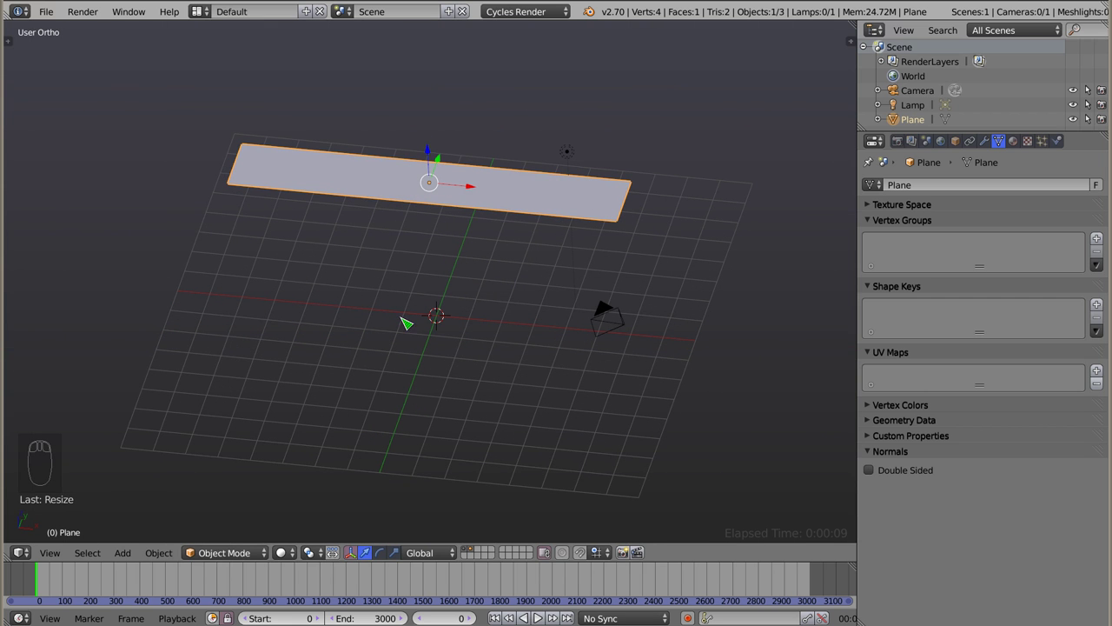
Add a new particle system to the strip and try the Billboard render type
{"action": "left_click_drag", "start_coordinate": [1048, 143], "coordinate": [992, 323]}
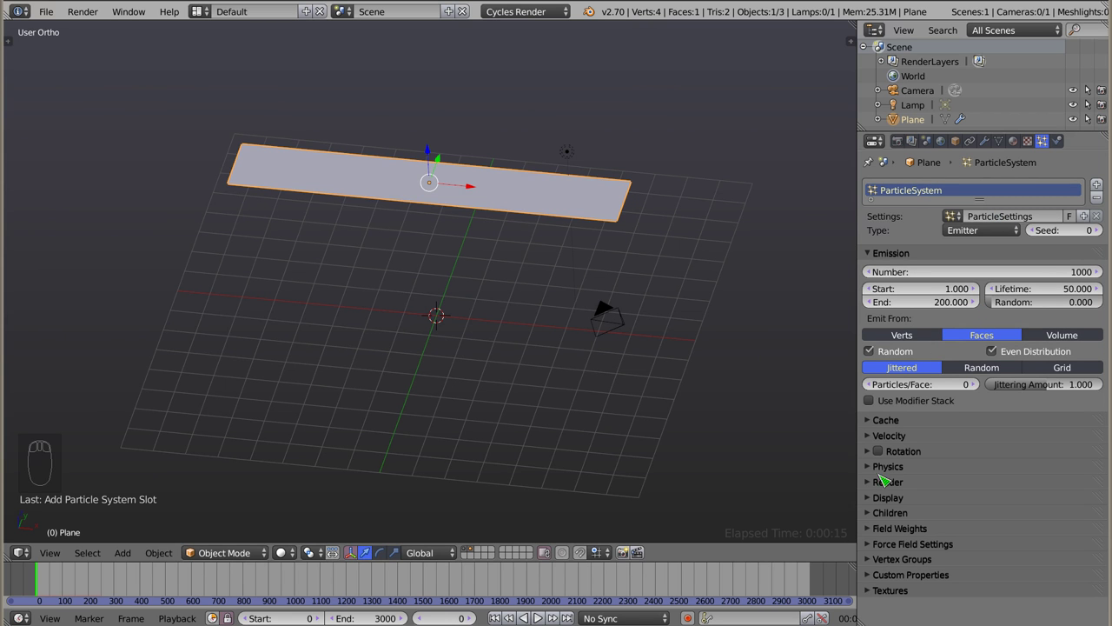
{"action": "left_click_drag", "start_coordinate": [878, 491], "coordinate": [989, 397]}
{"action": "left_click_drag", "start_coordinate": [989, 384], "coordinate": [902, 494]}
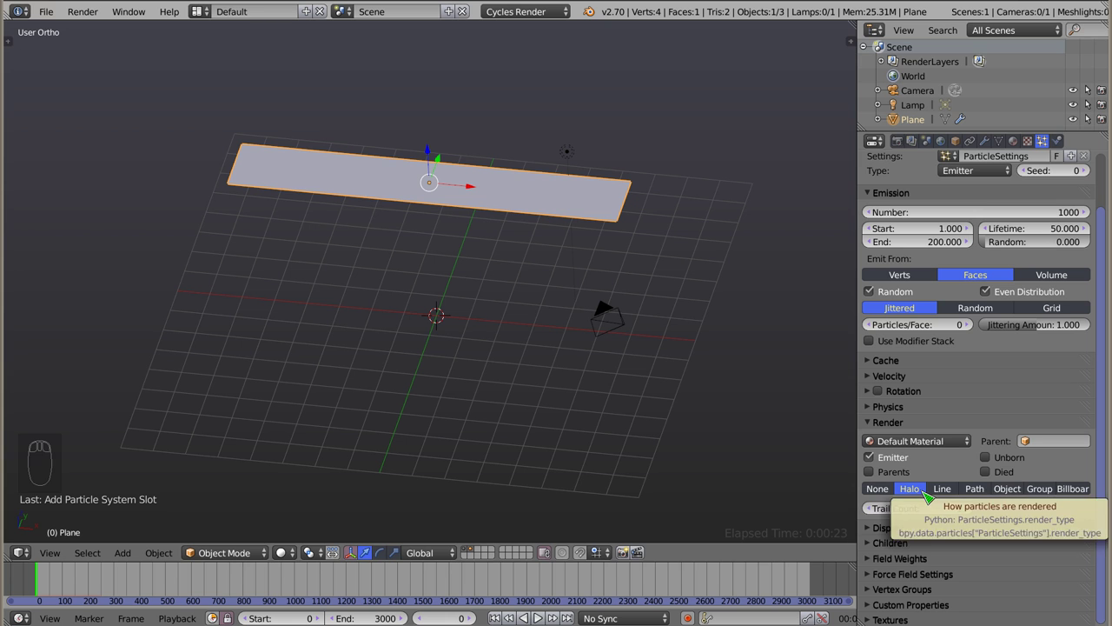
{"action": "left_click_drag", "start_coordinate": [1086, 492], "coordinate": [871, 280]}
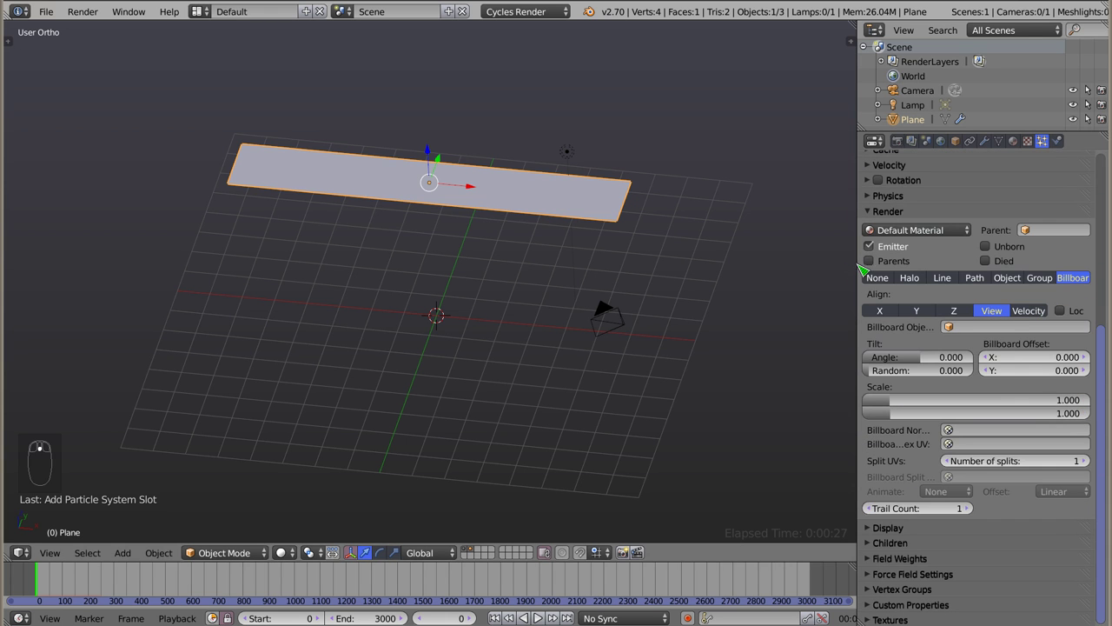
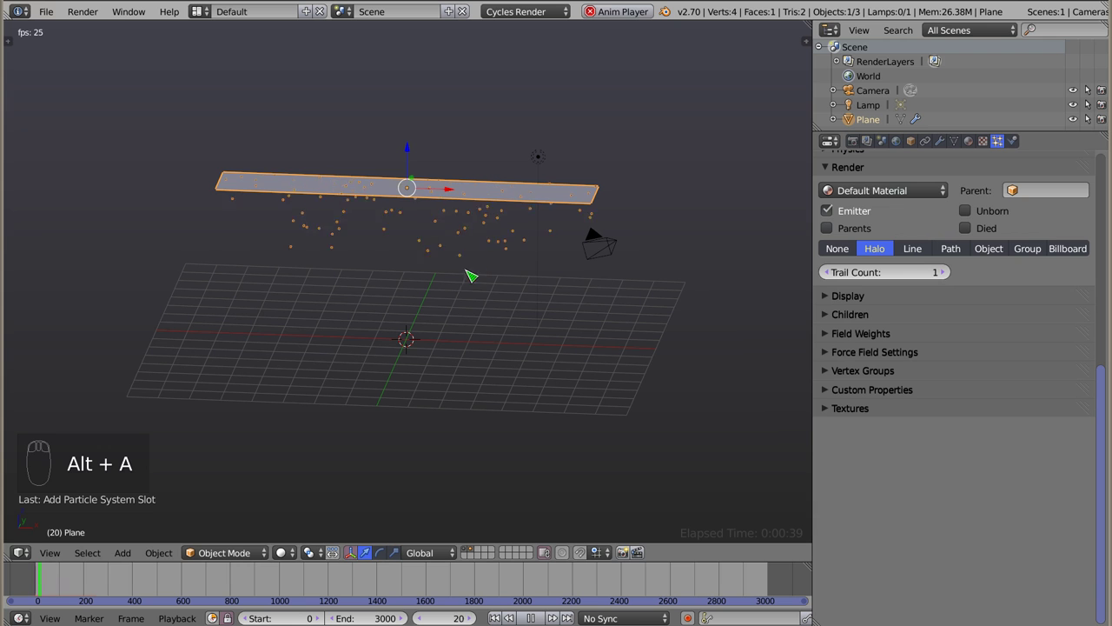
Play the particle fall with Alt+A and set the particles to render as billboards
{"action": "key", "text": "alt+a"}
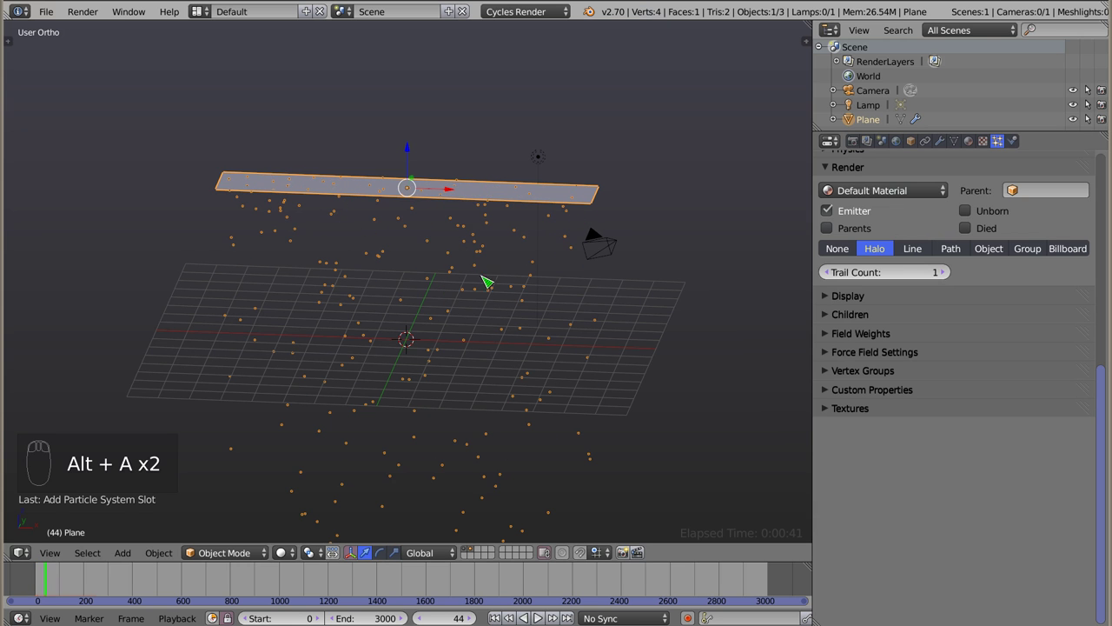
{"action": "left_click_drag", "start_coordinate": [458, 259], "coordinate": [1081, 255]}
{"action": "left_click_drag", "start_coordinate": [1081, 255], "coordinate": [429, 328]}
{"action": "left_click_drag", "start_coordinate": [403, 335], "coordinate": [519, 277]}
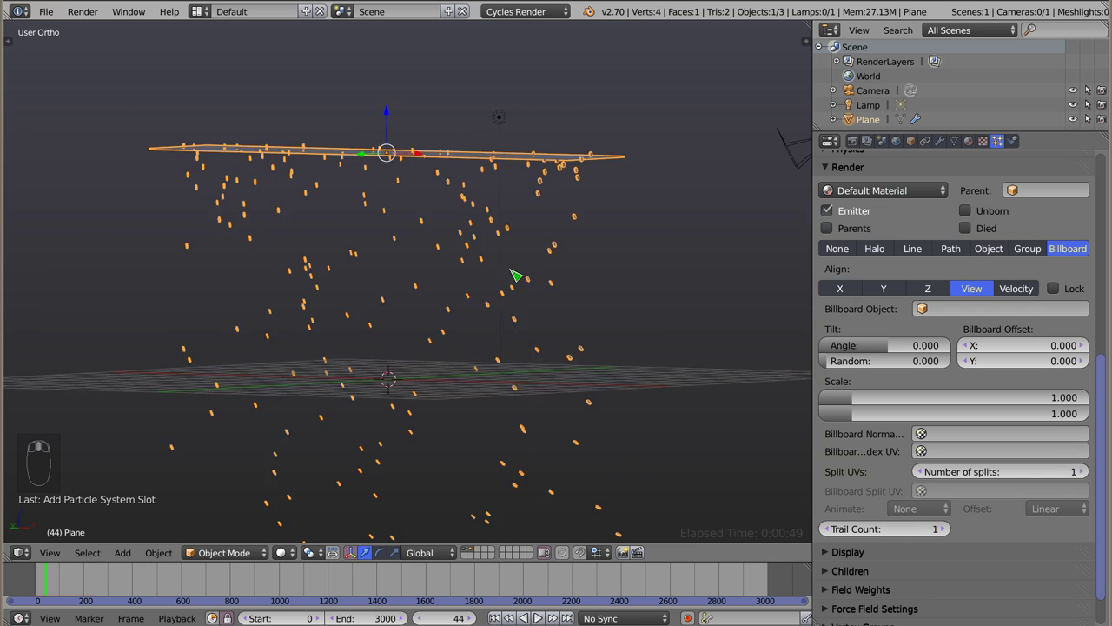
Orbit around the falling particles and switch to Front view with numpad 1
{"action": "left_click_drag", "start_coordinate": [458, 247], "coordinate": [451, 284]}
{"action": "scroll", "scroll_direction": "down", "scroll_amount": 3}
{"action": "scroll", "scroll_direction": "down", "scroll_amount": 3}
{"action": "middle_click", "coordinate": [451, 283]}
{"action": "left_click_drag", "start_coordinate": [451, 284], "coordinate": [388, 226]}
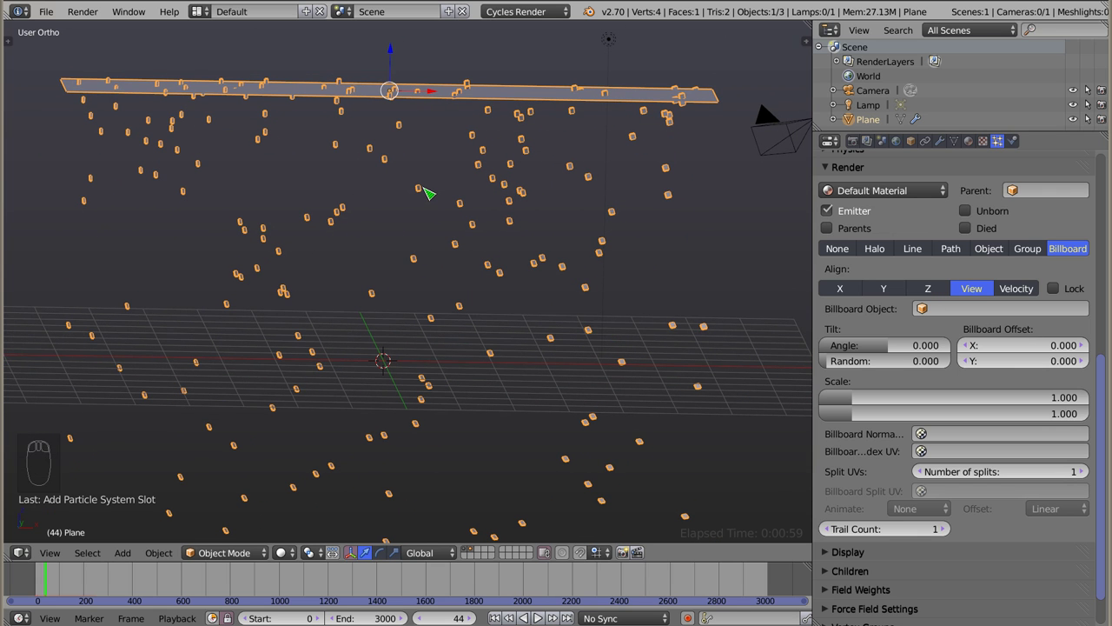
{"action": "key", "text": "KP_1"}
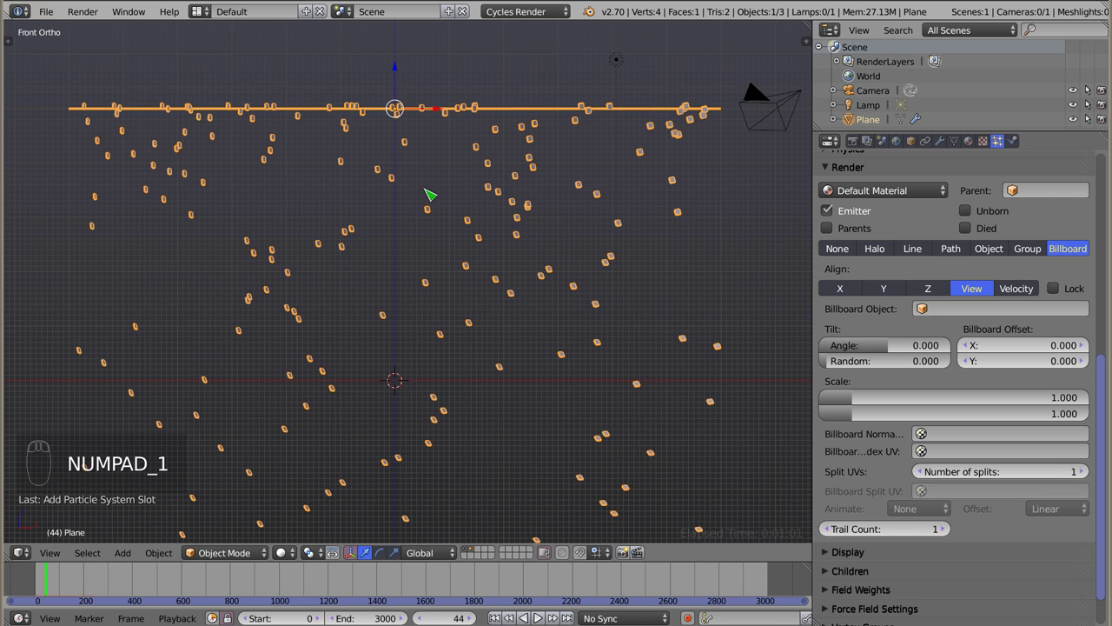
Undo stray edits in the viewport and select the camera to reposition it
{"action": "key", "text": "d"}
{"action": "key", "text": "d"}
{"action": "key", "text": "d"}
{"action": "left_click_drag", "start_coordinate": [417, 140], "coordinate": [670, 332]}
{"action": "left_click_drag", "start_coordinate": [683, 331], "coordinate": [686, 339]}
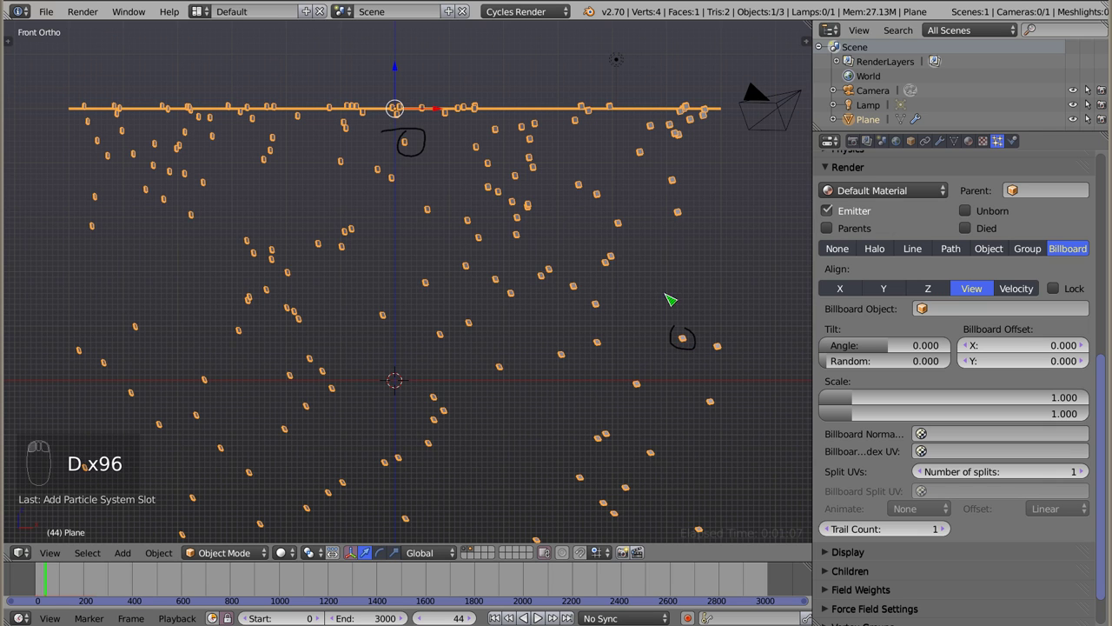
{"action": "key", "text": "ctrl+z"}
{"action": "key", "text": "ctrl+z"}
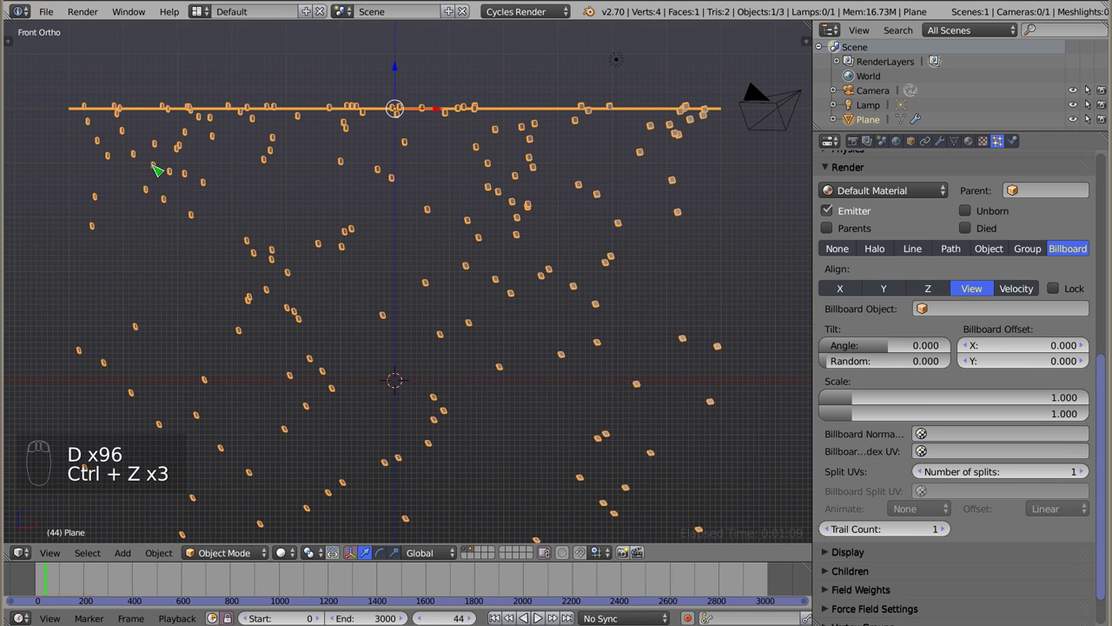
{"action": "left_click_drag", "start_coordinate": [787, 107], "coordinate": [730, 141]}
Move the camera to a new spot, switch to Blender Render and start a test render
{"action": "key", "text": "g"}
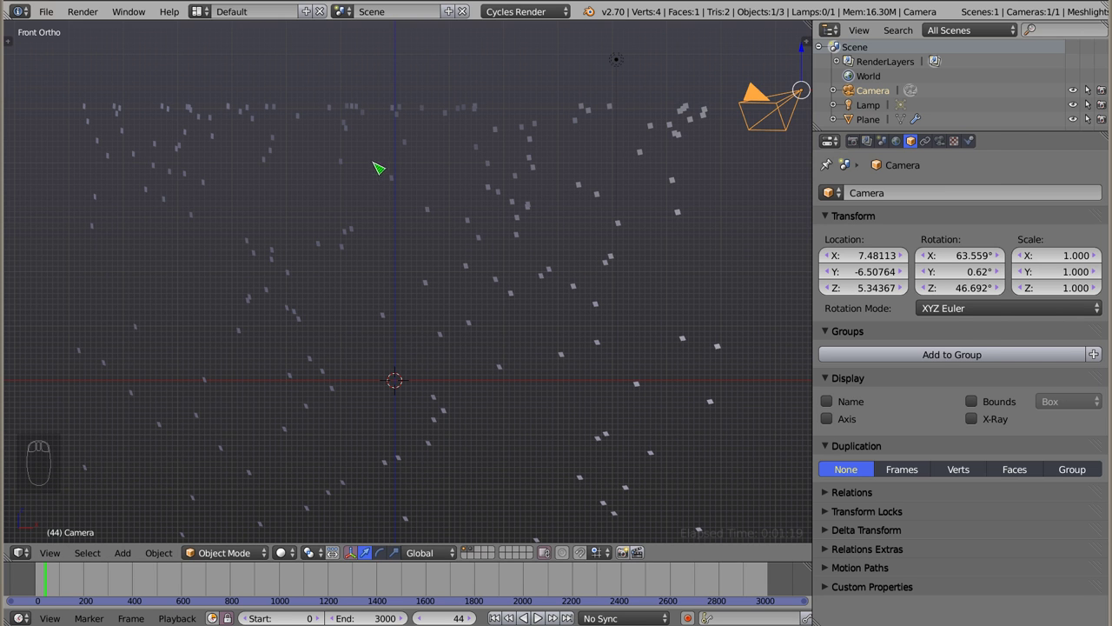
{"action": "left_click_drag", "start_coordinate": [375, 104], "coordinate": [856, 320]}
{"action": "left_click_drag", "start_coordinate": [882, 359], "coordinate": [832, 363]}
{"action": "left_click_drag", "start_coordinate": [832, 364], "coordinate": [468, 281]}
{"action": "left_click_drag", "start_coordinate": [510, 15], "coordinate": [469, 216]}
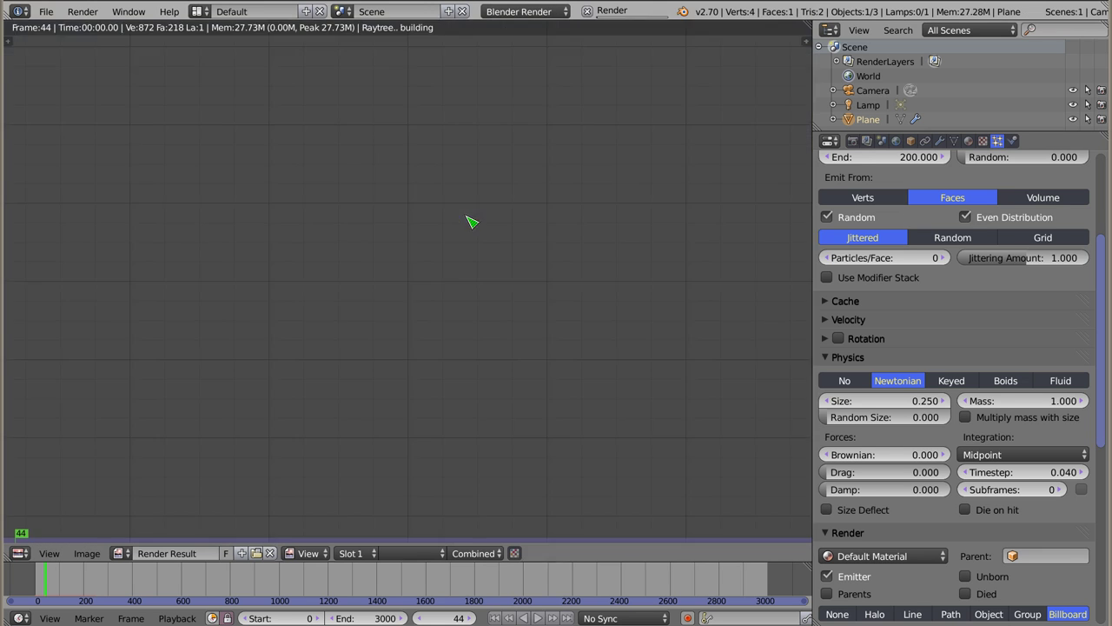
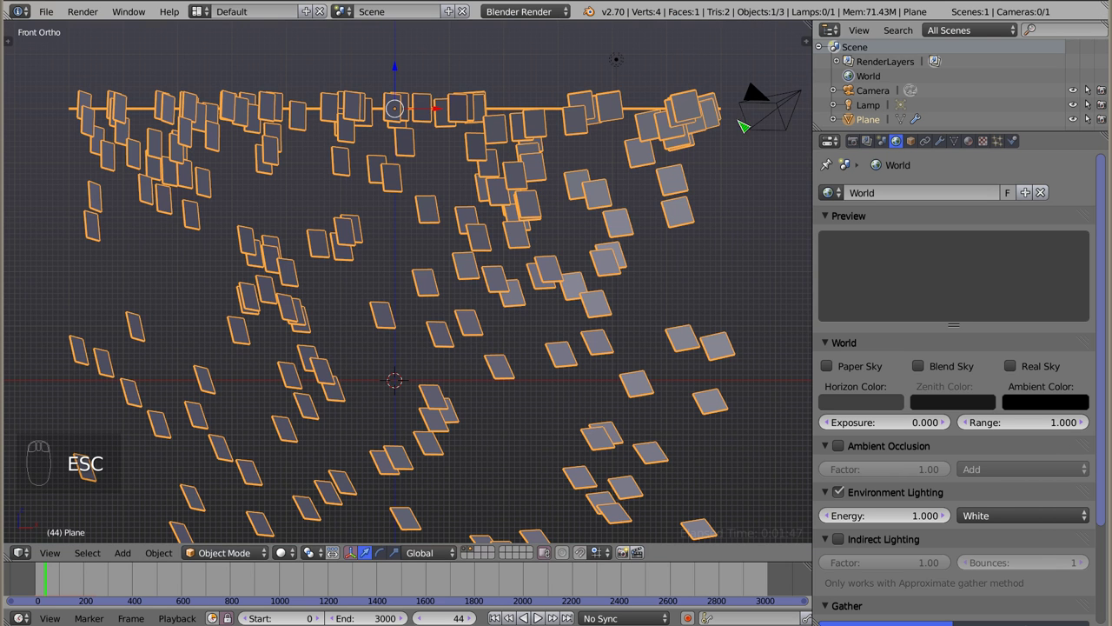
Select the camera, look through it with numpad 0, adjust framing and reselect the emitter strip
{"action": "left_click_drag", "start_coordinate": [793, 113], "coordinate": [542, 199]}
{"action": "key", "text": "g"}
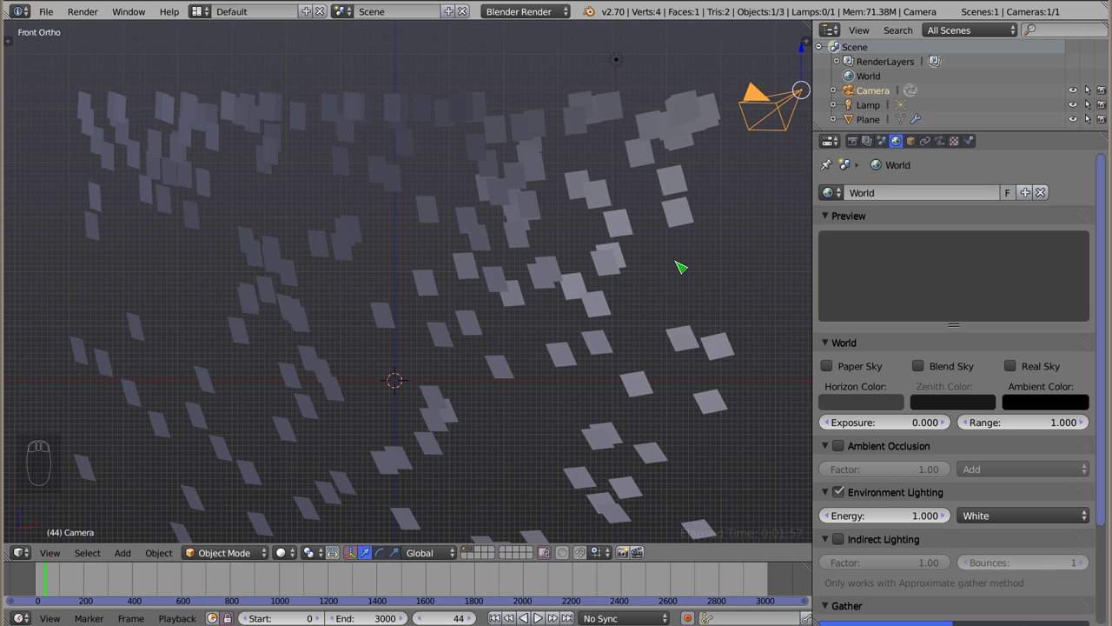
{"action": "key", "text": "KP_0"}
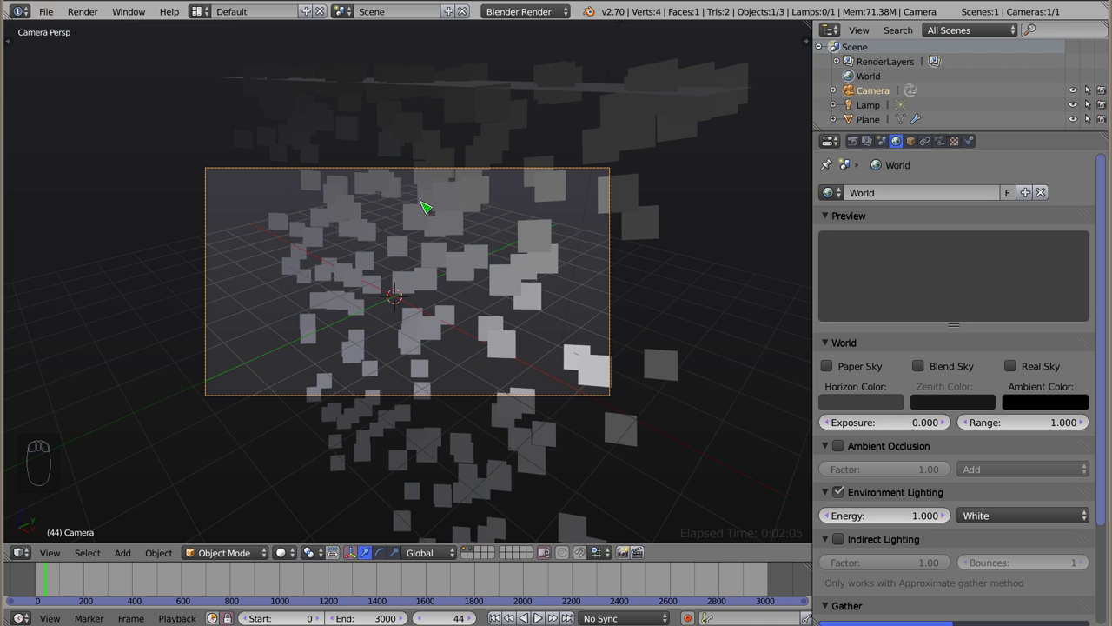
{"action": "left_click_drag", "start_coordinate": [410, 266], "coordinate": [555, 53]}
{"action": "left_click_drag", "start_coordinate": [555, 53], "coordinate": [1008, 143]}
{"action": "left_click_drag", "start_coordinate": [1008, 143], "coordinate": [991, 281]}
Try aligning the billboards to the X axis and check the result in the viewport
{"action": "left_click_drag", "start_coordinate": [983, 273], "coordinate": [1012, 262]}
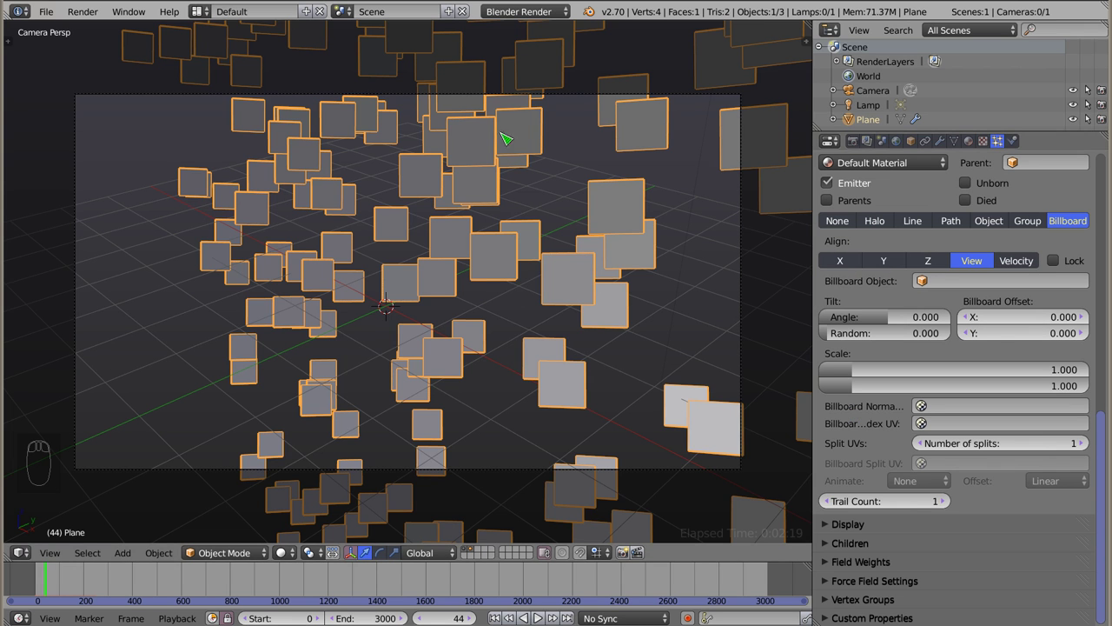
{"action": "left_click_drag", "start_coordinate": [850, 263], "coordinate": [315, 95]}
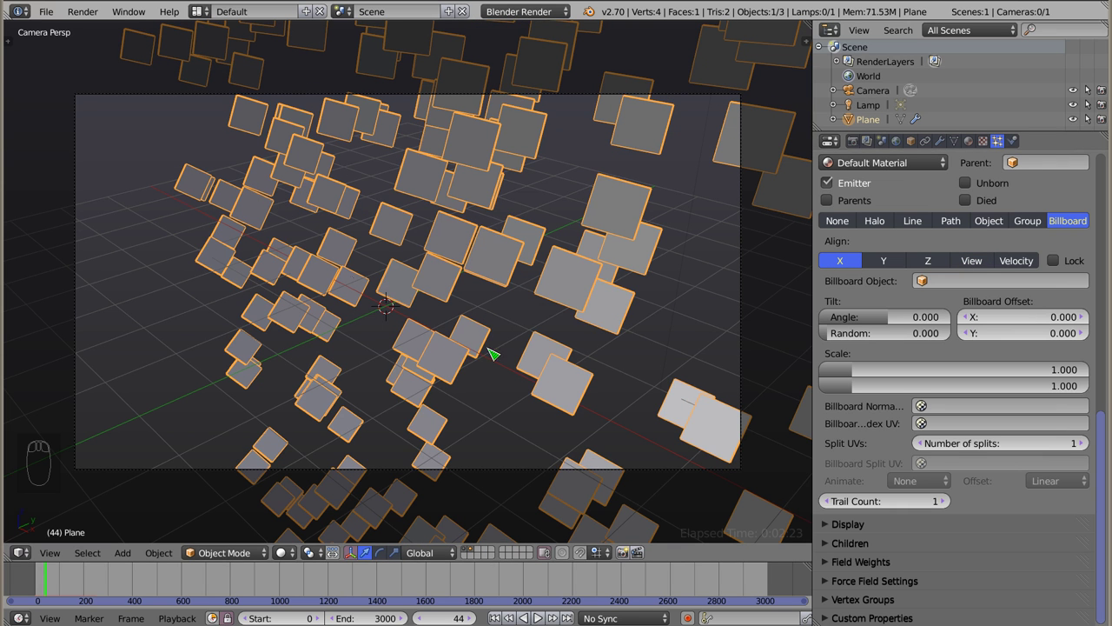
{"action": "left_click_drag", "start_coordinate": [889, 266], "coordinate": [941, 261]}
{"action": "left_click_drag", "start_coordinate": [983, 260], "coordinate": [539, 331]}
{"action": "left_click_drag", "start_coordinate": [516, 352], "coordinate": [516, 259]}
Set billboard alignment back to View, then toward Velocity
{"action": "key", "text": "ctrl+shift+KP_0"}
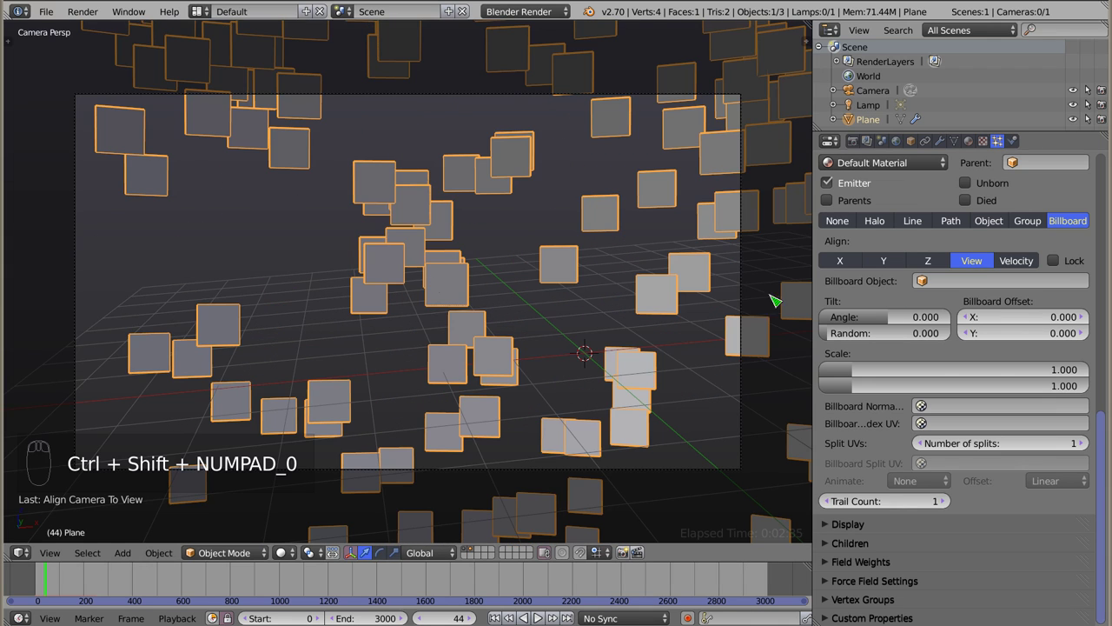
{"action": "left_click_drag", "start_coordinate": [1017, 270], "coordinate": [426, 266]}
{"action": "left_click_drag", "start_coordinate": [418, 266], "coordinate": [408, 247]}
Align the billboards to particle velocity and orbit to see the column edge-on
{"action": "left_click_drag", "start_coordinate": [421, 261], "coordinate": [589, 178]}
{"action": "left_click_drag", "start_coordinate": [443, 153], "coordinate": [473, 186]}
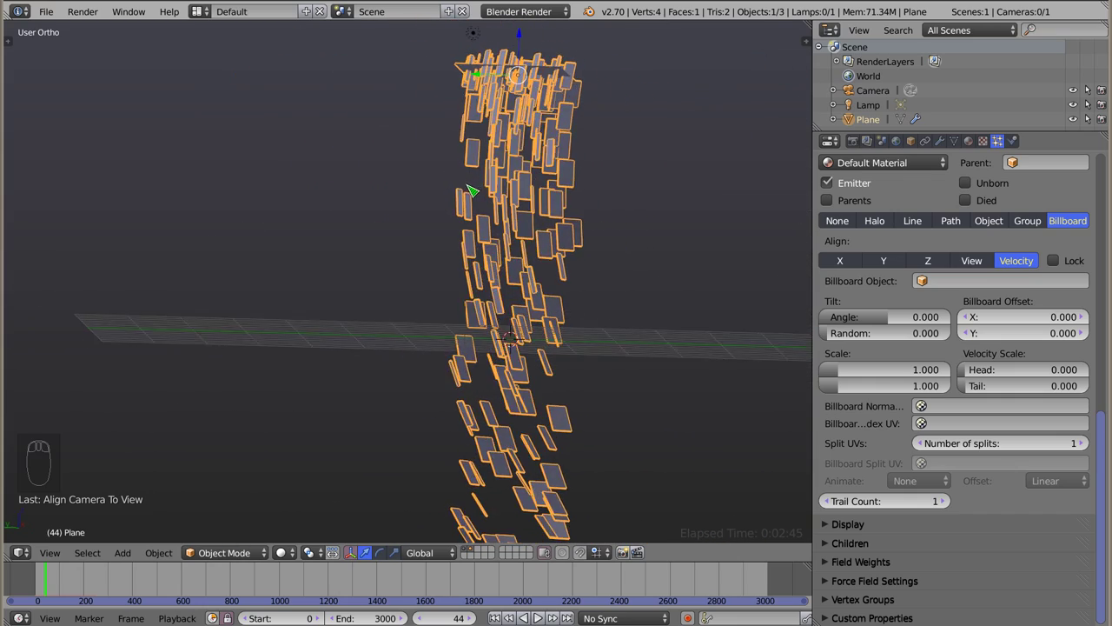
{"action": "left_click_drag", "start_coordinate": [593, 212], "coordinate": [735, 176]}
{"action": "left_click_drag", "start_coordinate": [733, 174], "coordinate": [1066, 262]}
Tick Lock next to Align: Velocity and orbit to confirm the cards stay upright
{"action": "left_click_drag", "start_coordinate": [1067, 263], "coordinate": [309, 68]}
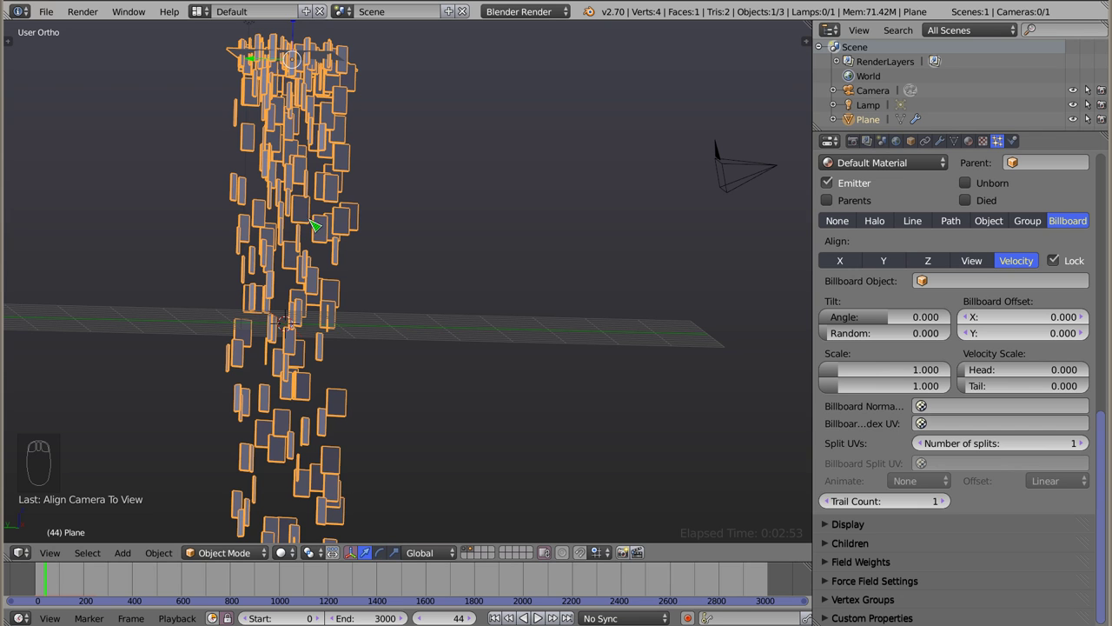
{"action": "left_click_drag", "start_coordinate": [425, 283], "coordinate": [445, 284]}
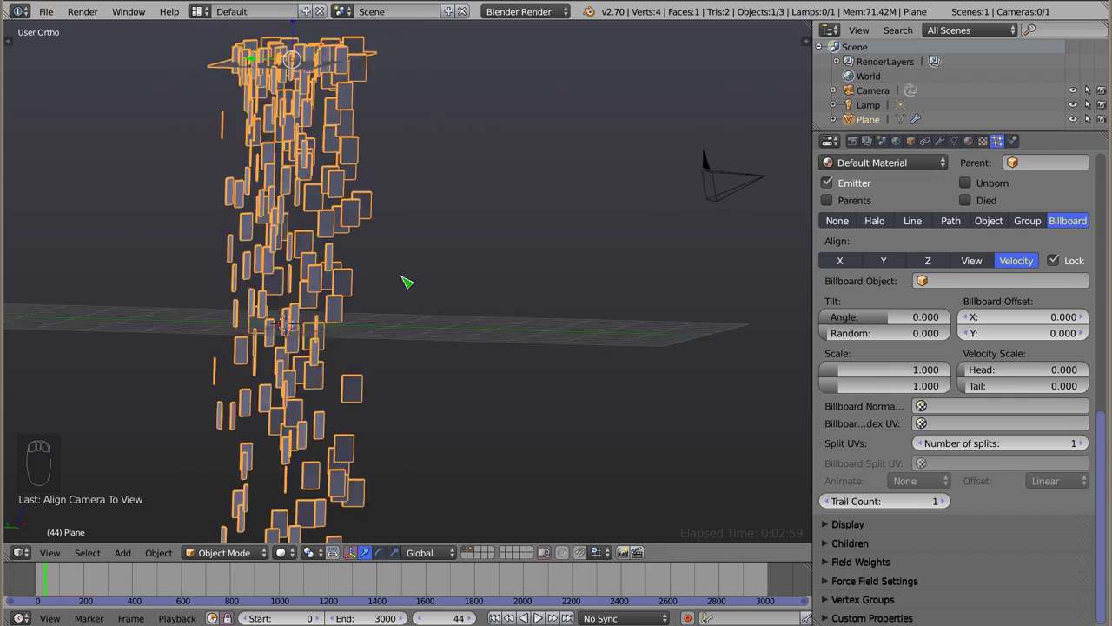
{"action": "left_click_drag", "start_coordinate": [513, 262], "coordinate": [320, 315]}
{"action": "left_click_drag", "start_coordinate": [195, 259], "coordinate": [310, 257]}
{"action": "left_click_drag", "start_coordinate": [360, 241], "coordinate": [853, 270]}
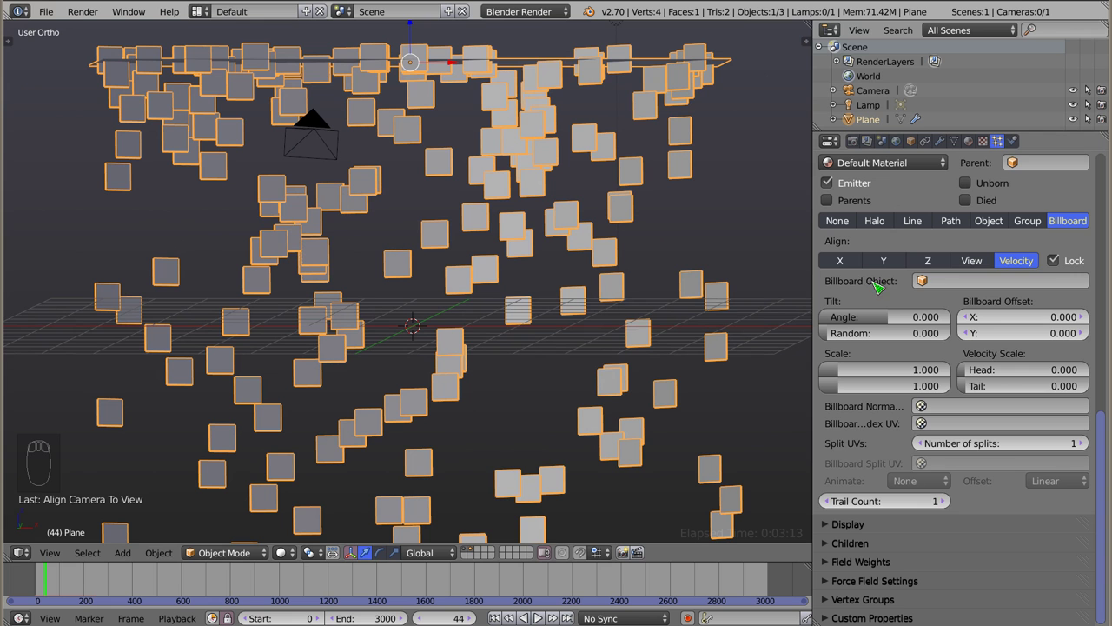
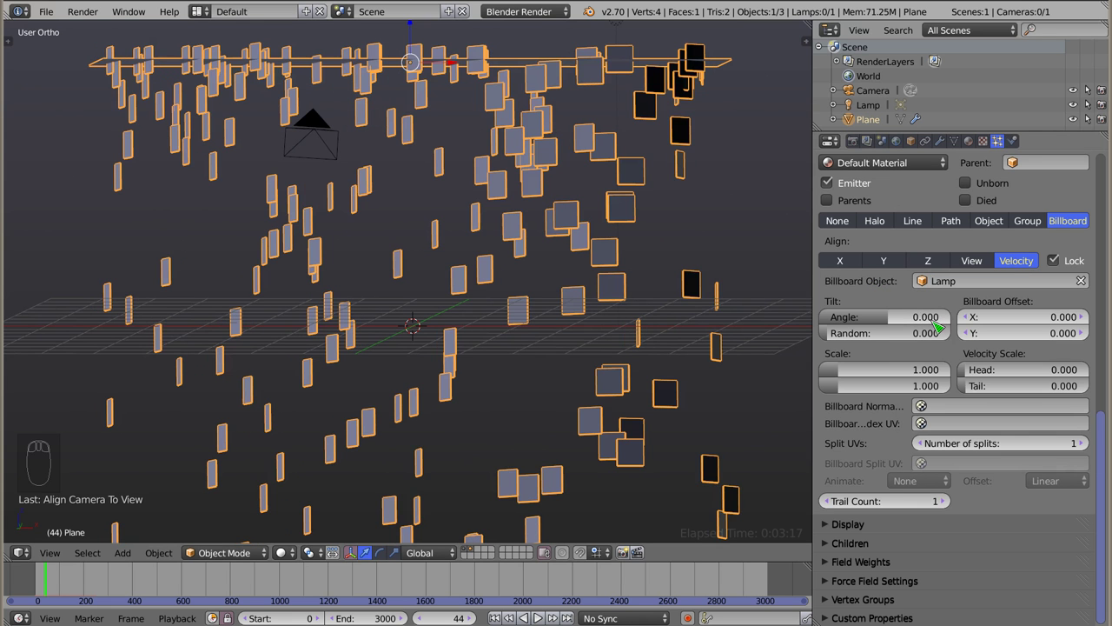
Set the particle Billboard Object to Plane in the Render panel
{"action": "left_click_drag", "start_coordinate": [474, 242], "coordinate": [483, 166]}
{"action": "left_click_drag", "start_coordinate": [554, 111], "coordinate": [1058, 260]}
{"action": "left_click_drag", "start_coordinate": [1057, 260], "coordinate": [563, 117]}
{"action": "middle_click", "coordinate": [883, 263]}
{"action": "right_click", "coordinate": [883, 263]}
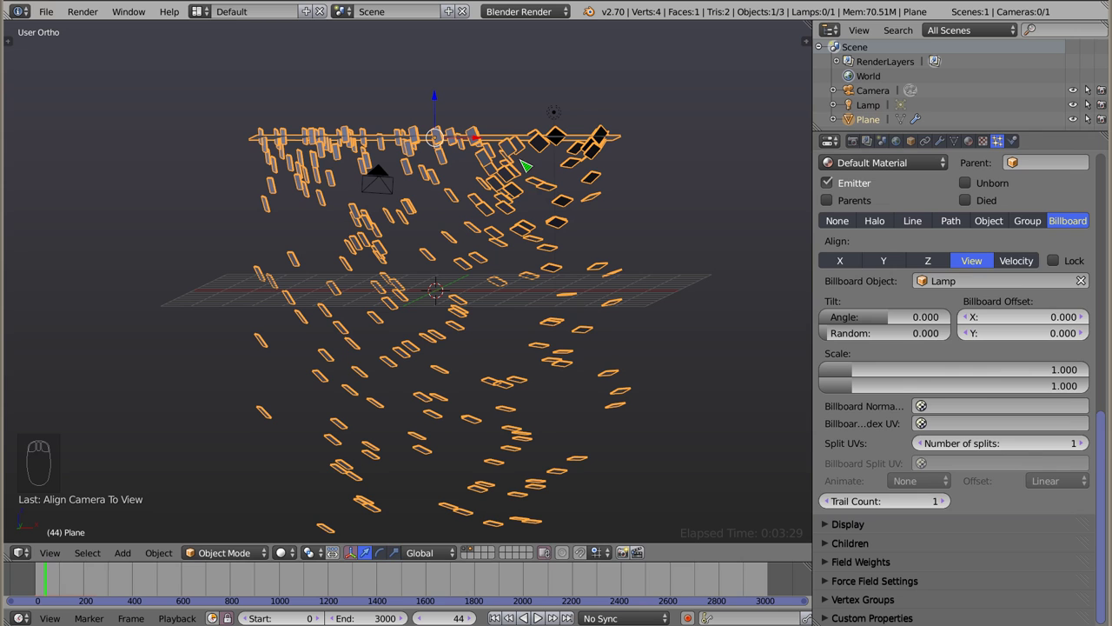
{"action": "left_click_drag", "start_coordinate": [926, 280], "coordinate": [933, 304]}
{"action": "left_click_drag", "start_coordinate": [933, 283], "coordinate": [934, 342]}
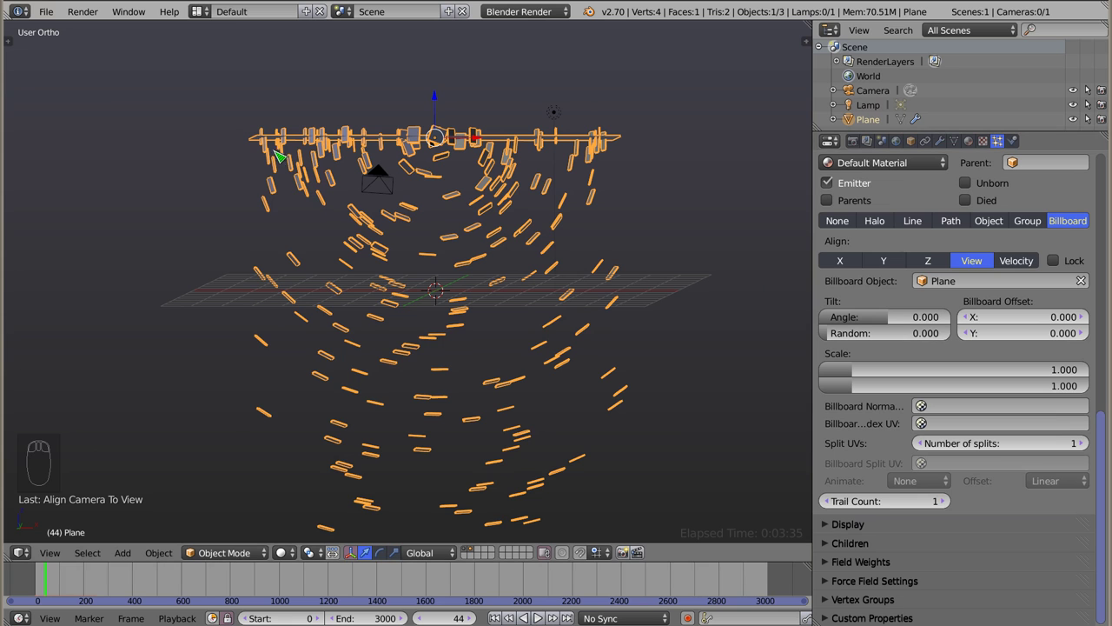
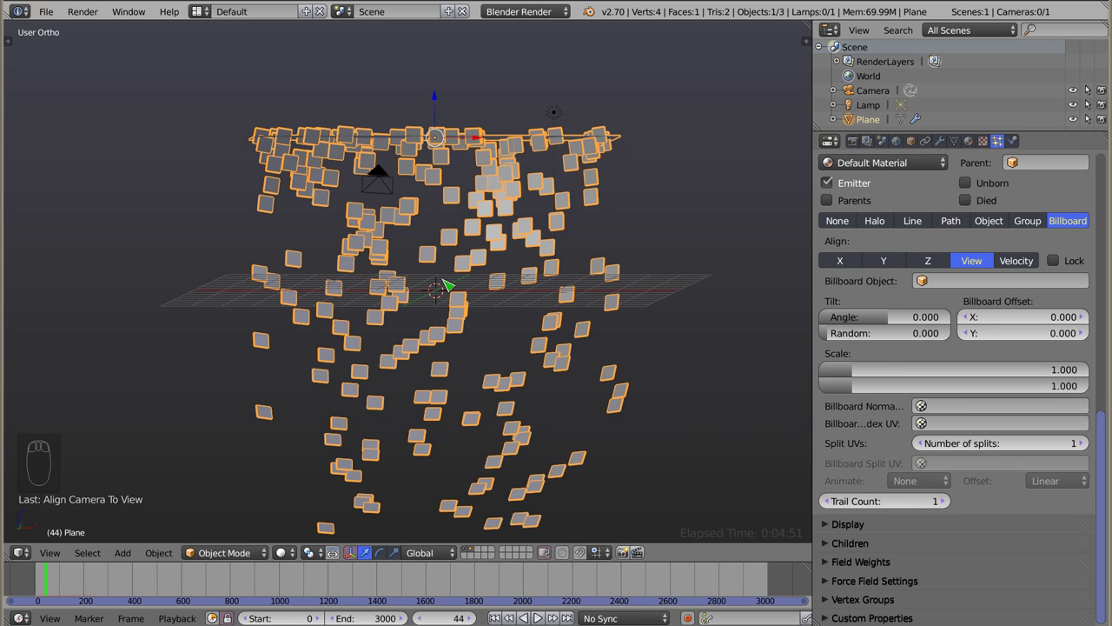
Set Billboard Object back to Plane and widen the Properties editor
{"action": "left_click_drag", "start_coordinate": [946, 366], "coordinate": [943, 202]}
{"action": "left_click_drag", "start_coordinate": [896, 196], "coordinate": [465, 280]}
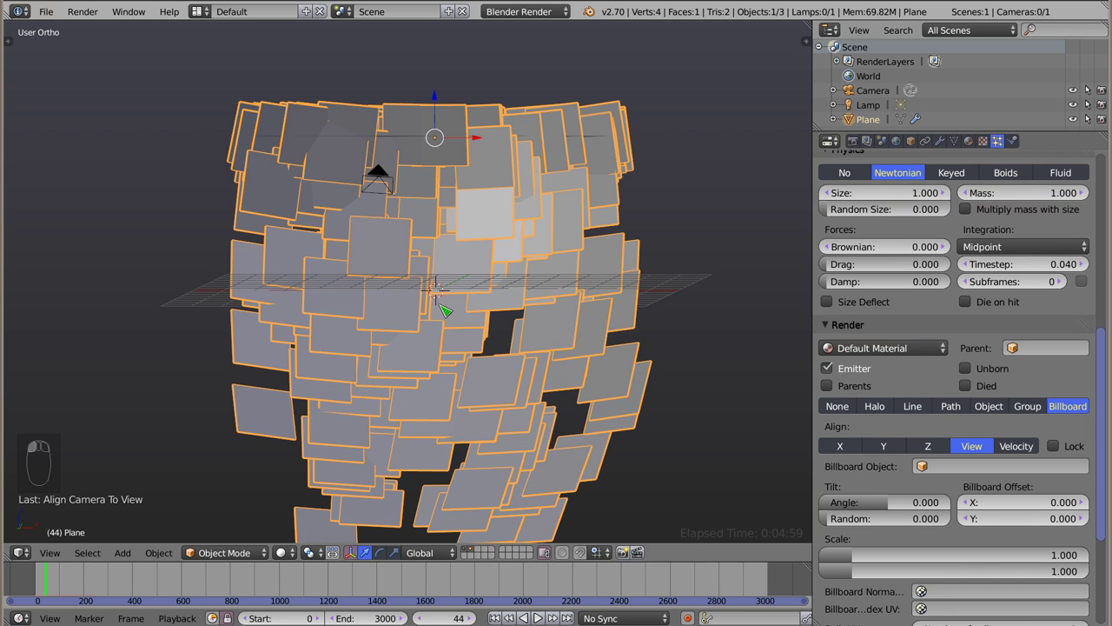
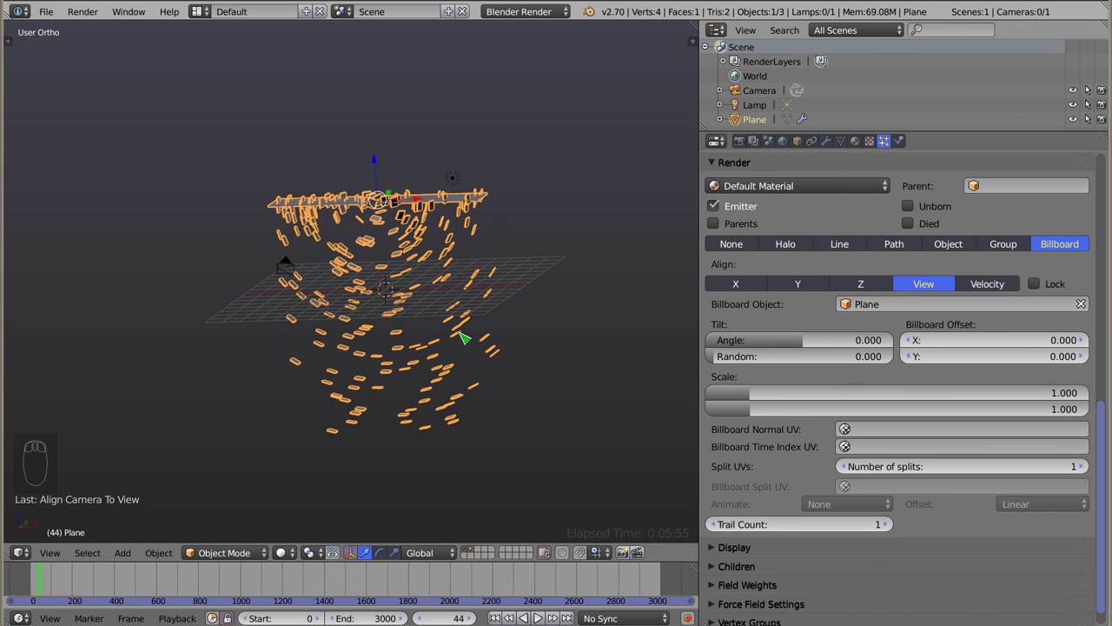
Switch to the Plane's Object Data tab showing its empty UV Maps list
{"action": "left_click_drag", "start_coordinate": [380, 259], "coordinate": [411, 252]}
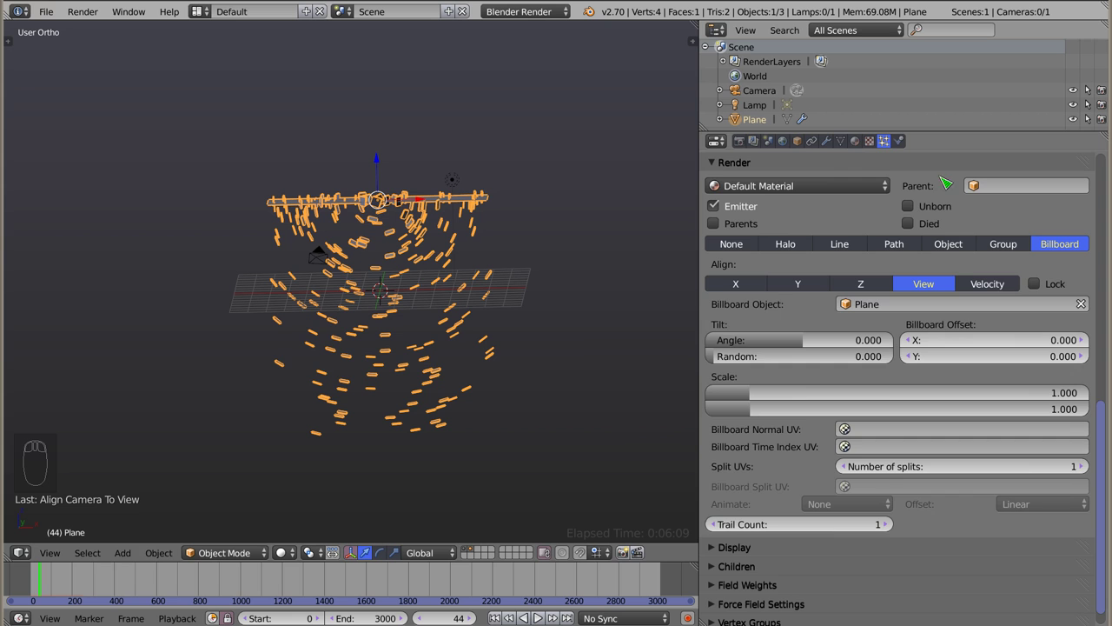
{"action": "left_click_drag", "start_coordinate": [851, 145], "coordinate": [755, 318]}
{"action": "key", "text": "a"}
{"action": "key", "text": "a"}
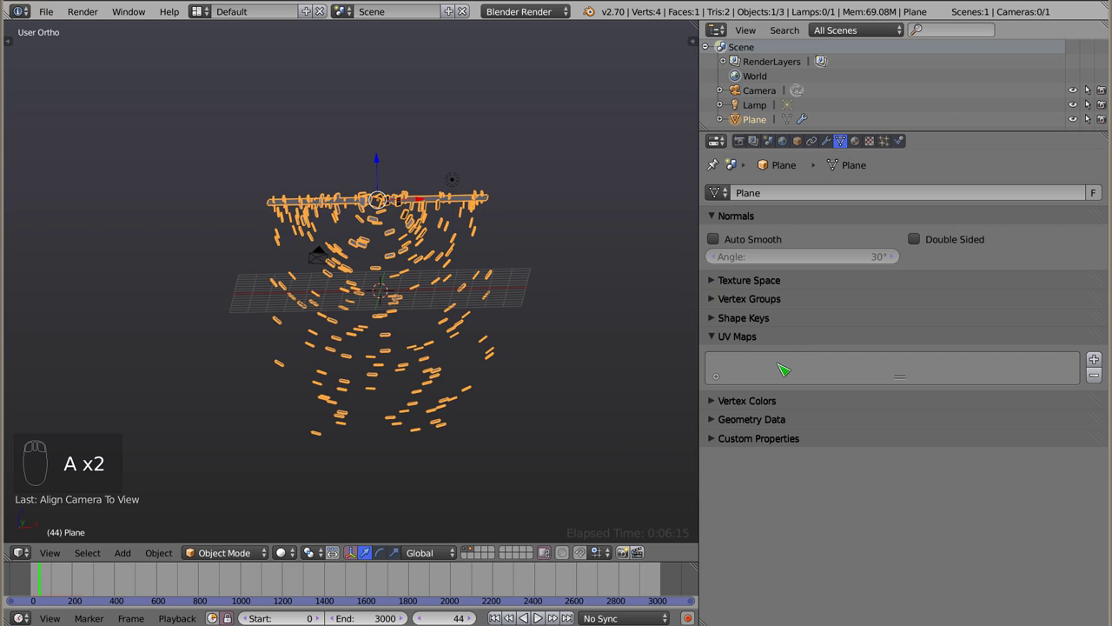
Add a UVMap to the Plane and assign it as the particles' Billboard Time Index UV
{"action": "left_click_drag", "start_coordinate": [1097, 358], "coordinate": [393, 187]}
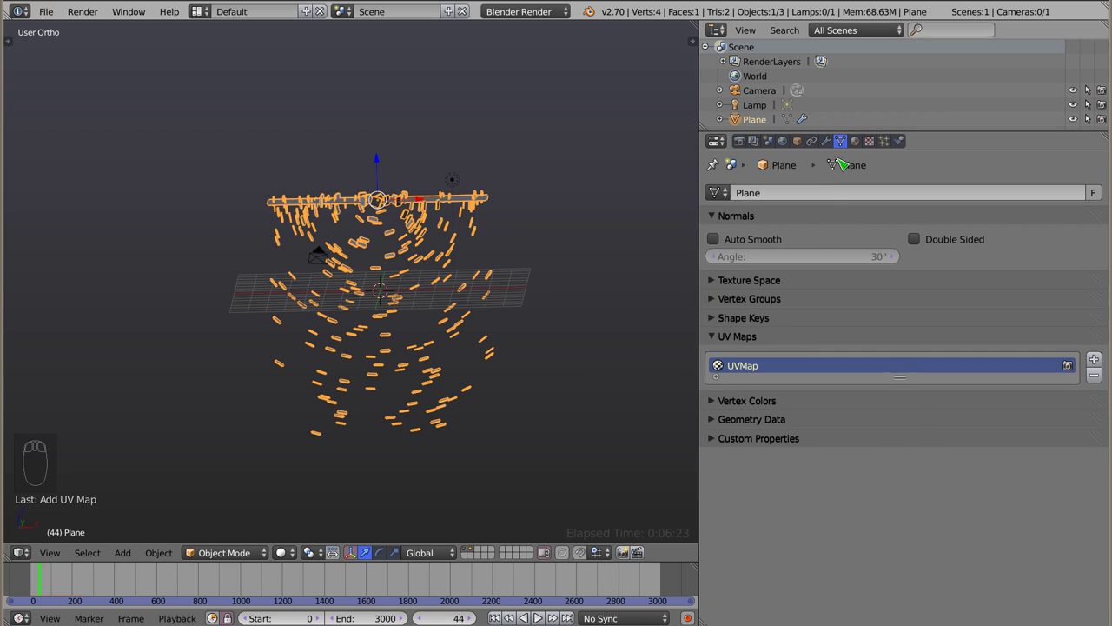
{"action": "left_click_drag", "start_coordinate": [893, 144], "coordinate": [968, 318]}
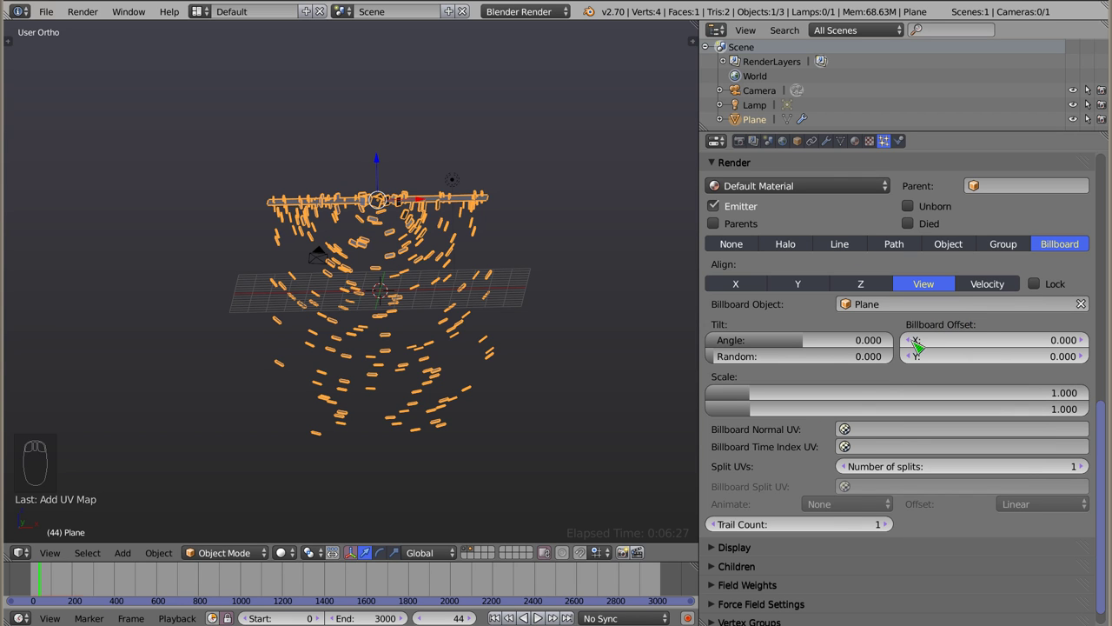
{"action": "left_click_drag", "start_coordinate": [849, 429], "coordinate": [784, 417]}
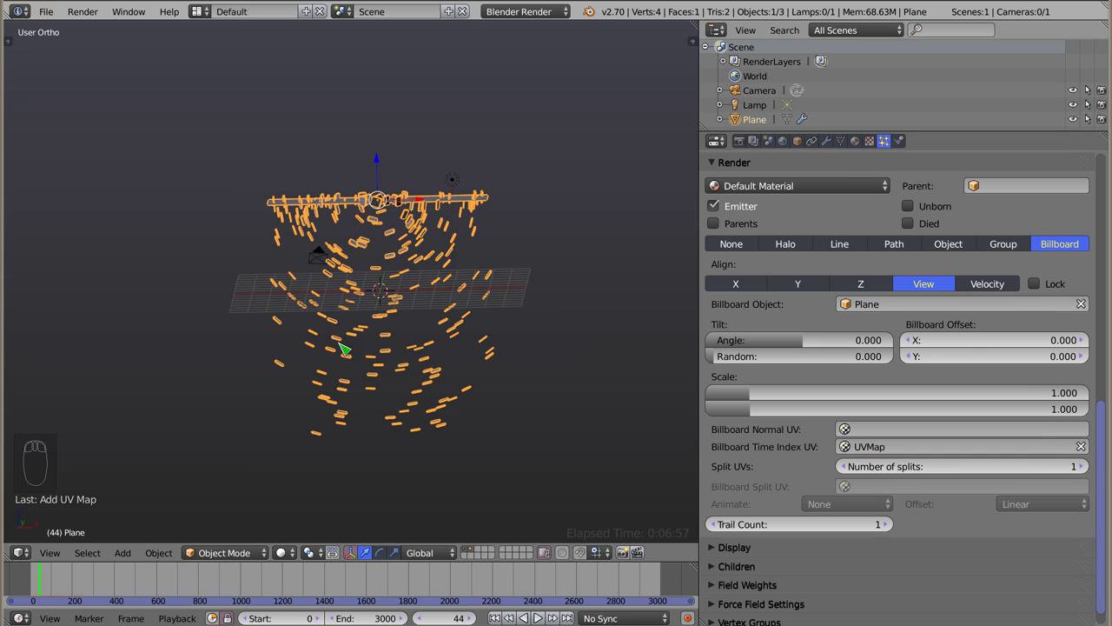
Create a new default Material for the Plane from the Material settings
{"action": "left_click_drag", "start_coordinate": [380, 227], "coordinate": [340, 321]}
{"action": "left_click_drag", "start_coordinate": [359, 290], "coordinate": [410, 174]}
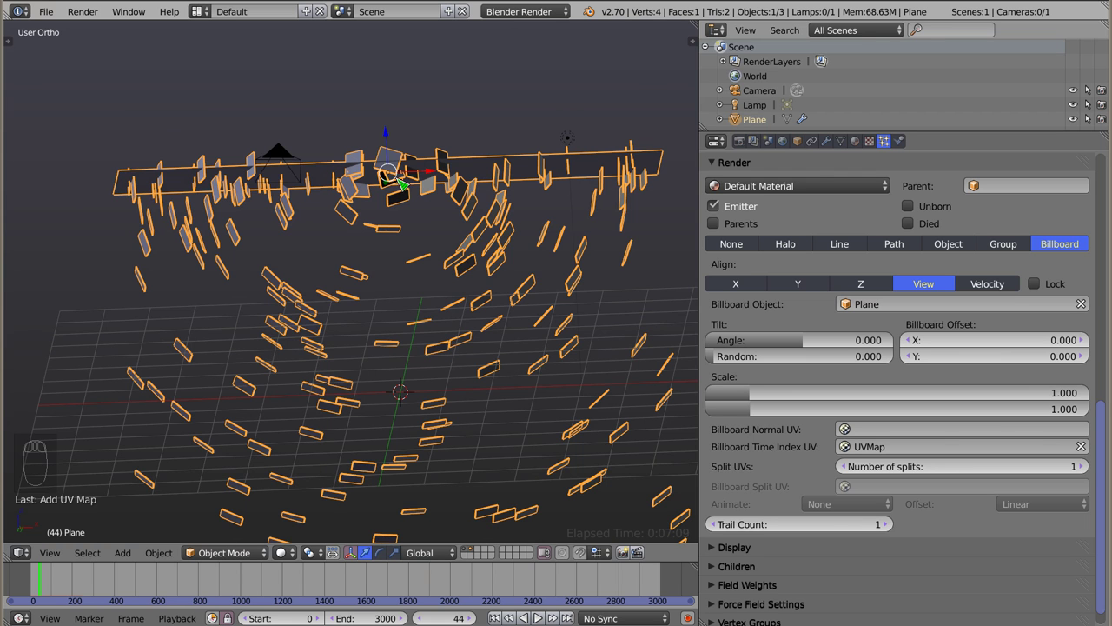
{"action": "left_click_drag", "start_coordinate": [412, 196], "coordinate": [383, 179]}
{"action": "left_click_drag", "start_coordinate": [382, 193], "coordinate": [860, 145]}
{"action": "left_click_drag", "start_coordinate": [866, 144], "coordinate": [864, 450]}
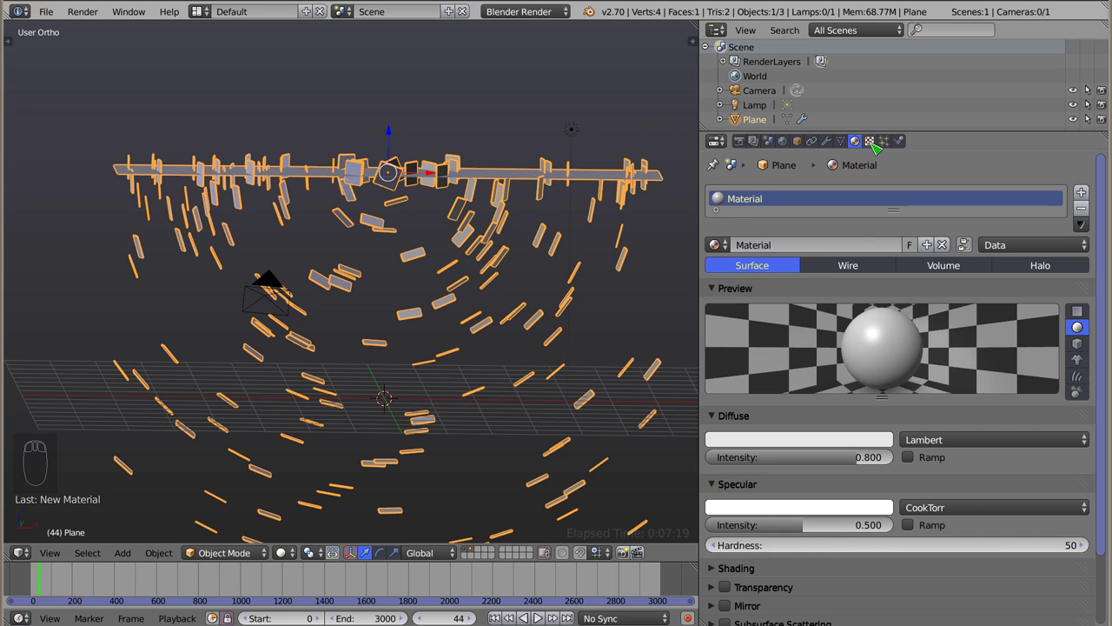
Add an image texture loading cyferki.png with Show Alpha enabled in the preview
{"action": "left_click_drag", "start_coordinate": [877, 146], "coordinate": [810, 378]}
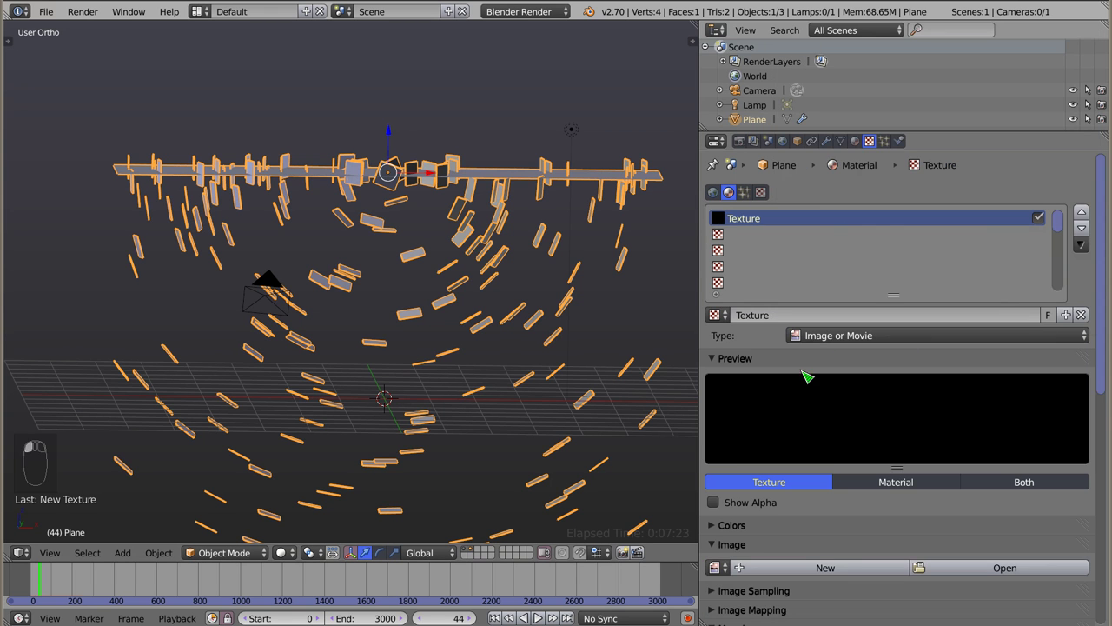
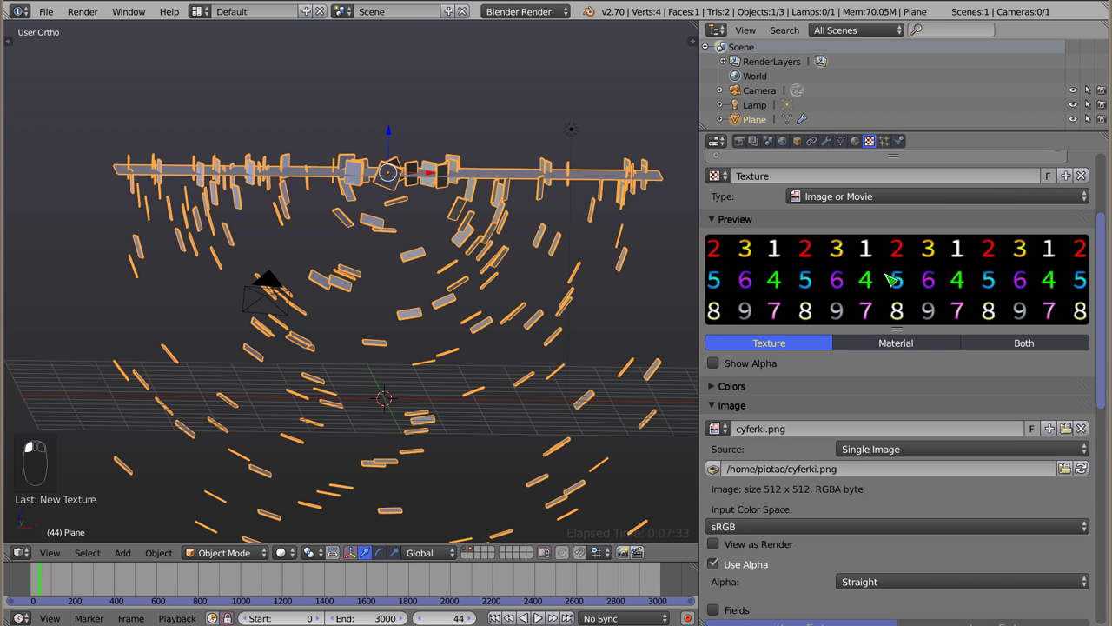
{"action": "left_click_drag", "start_coordinate": [727, 363], "coordinate": [989, 272]}
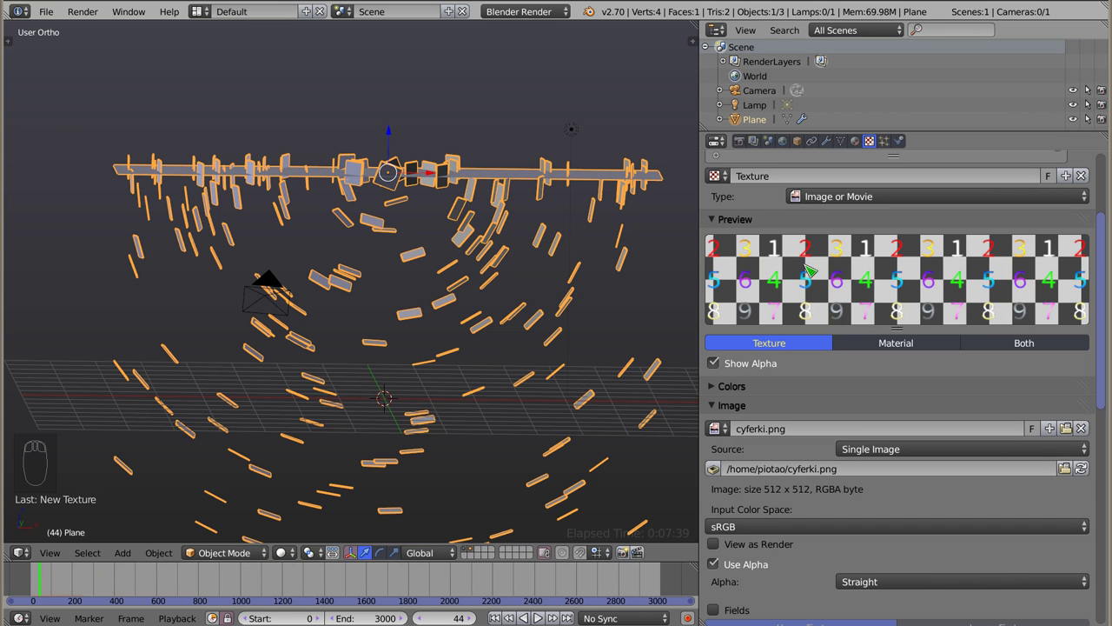
{"action": "left_click_drag", "start_coordinate": [836, 409], "coordinate": [720, 482]}
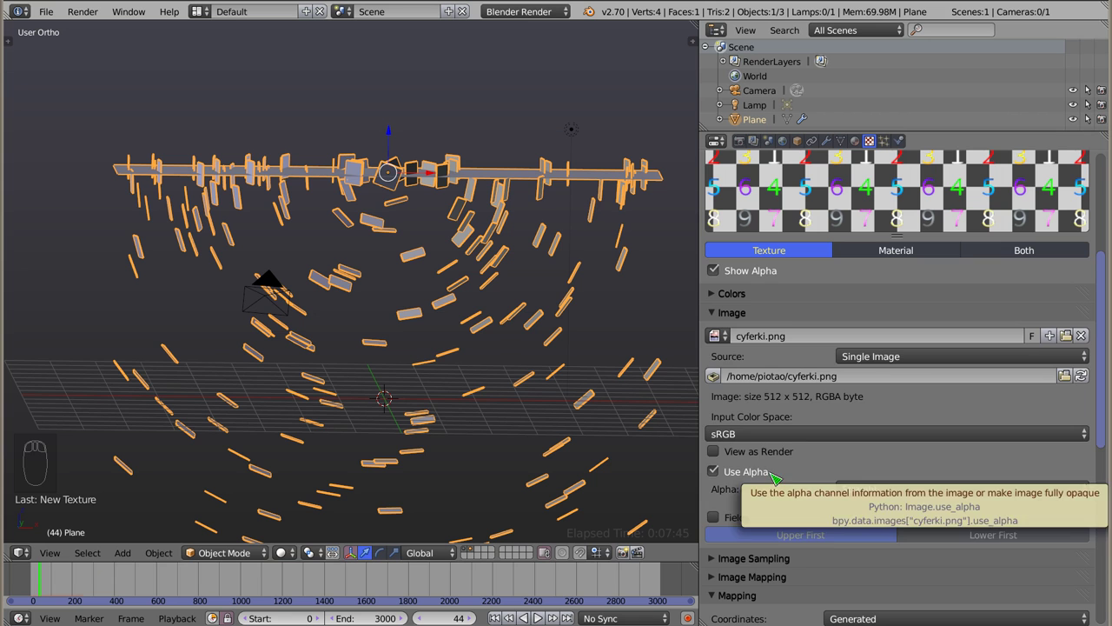
{"action": "left_click_drag", "start_coordinate": [723, 313], "coordinate": [780, 415]}
Map the texture through UV coordinates using the UVMap layer
{"action": "left_click_drag", "start_coordinate": [786, 415], "coordinate": [843, 338]}
{"action": "left_click_drag", "start_coordinate": [852, 326], "coordinate": [837, 347]}
{"action": "left_click_drag", "start_coordinate": [837, 347], "coordinate": [854, 342]}
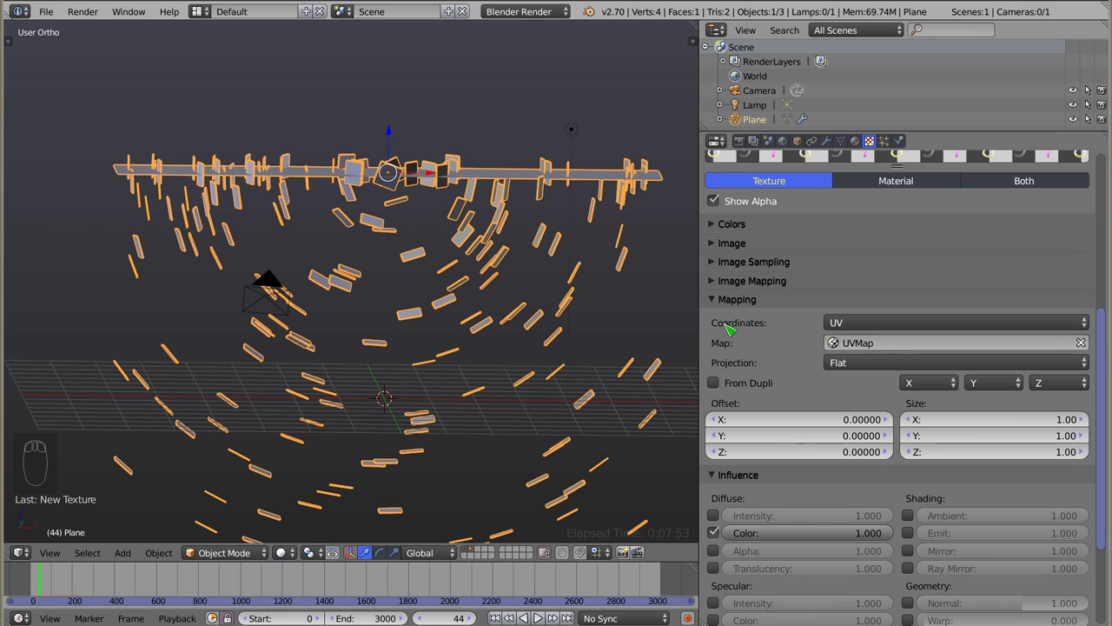
Enable Alpha in the texture's Influence so it controls transparency as well as colour
{"action": "left_click_drag", "start_coordinate": [719, 301], "coordinate": [988, 334]}
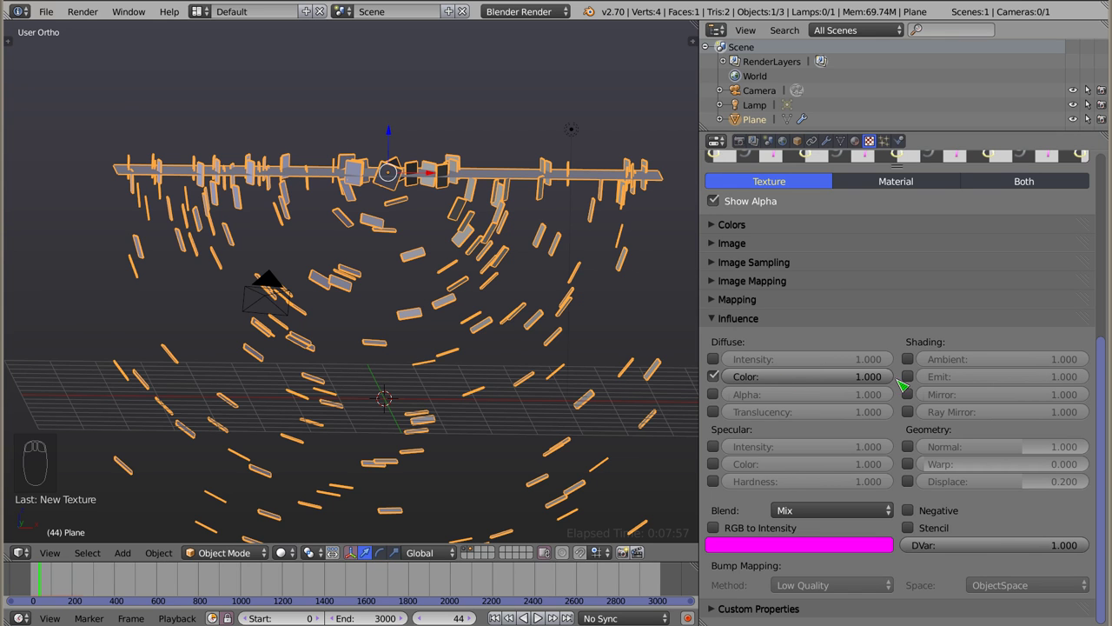
{"action": "left_click_drag", "start_coordinate": [721, 398], "coordinate": [888, 398]}
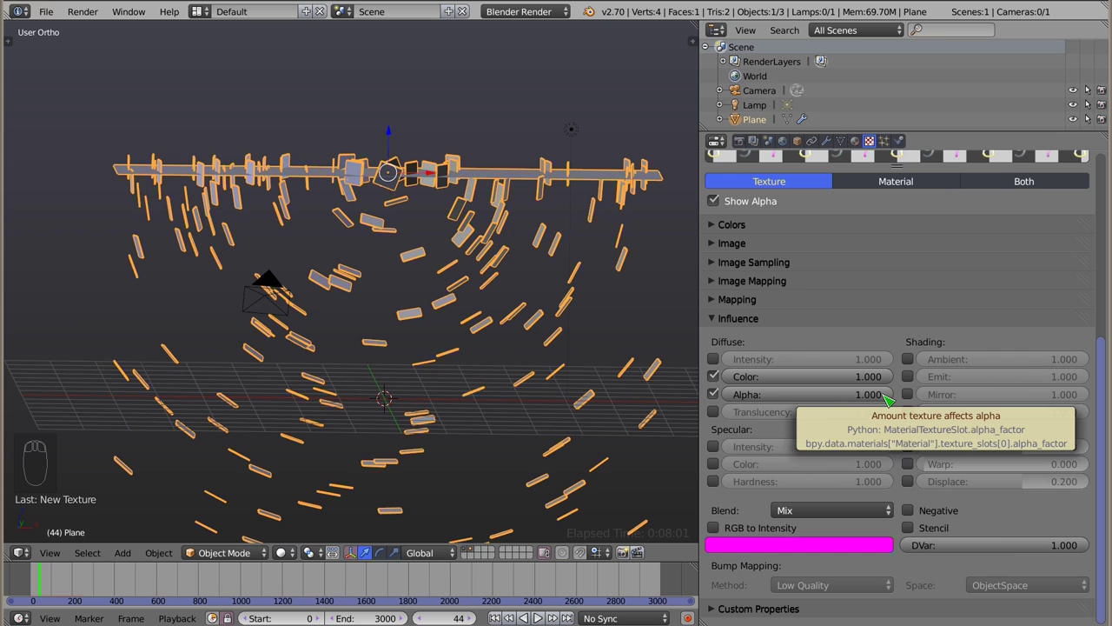
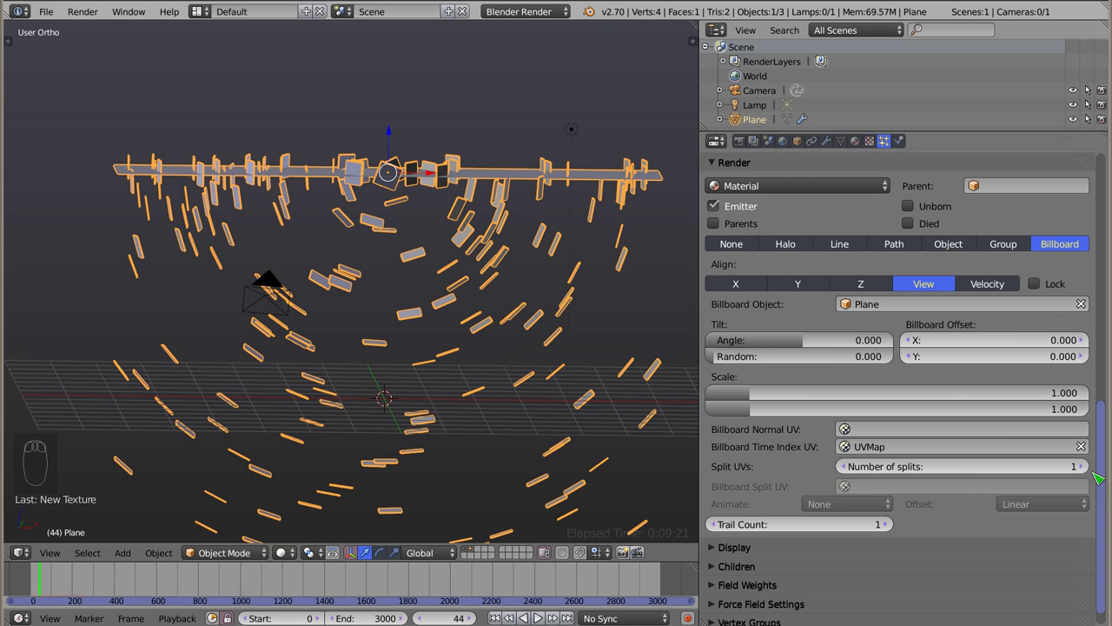
{"action": "left_click_drag", "start_coordinate": [1086, 464], "coordinate": [864, 503]}
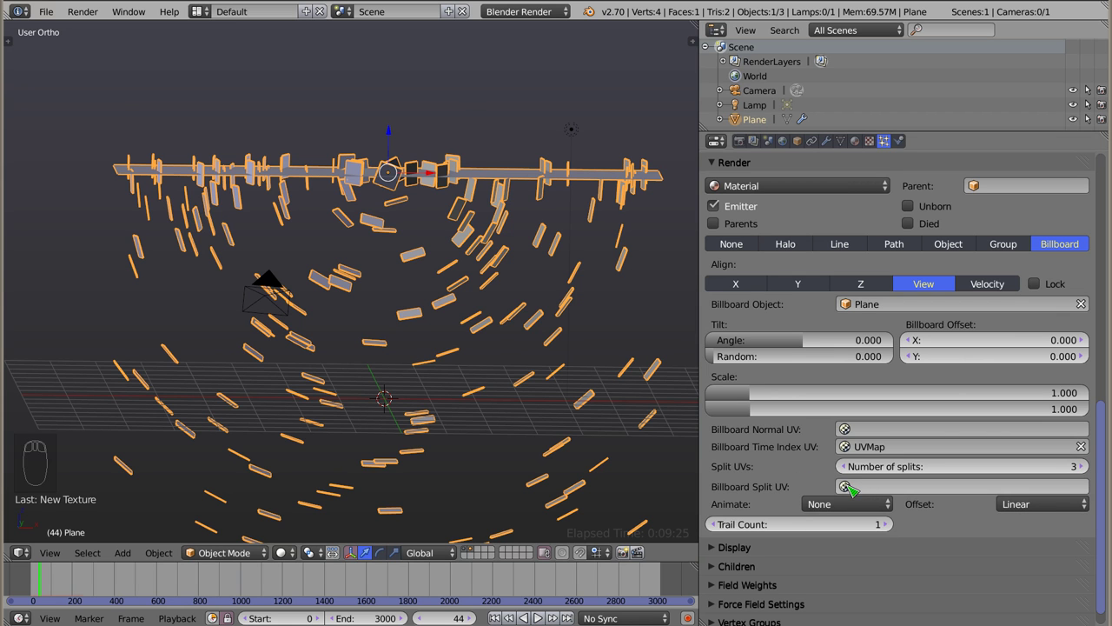
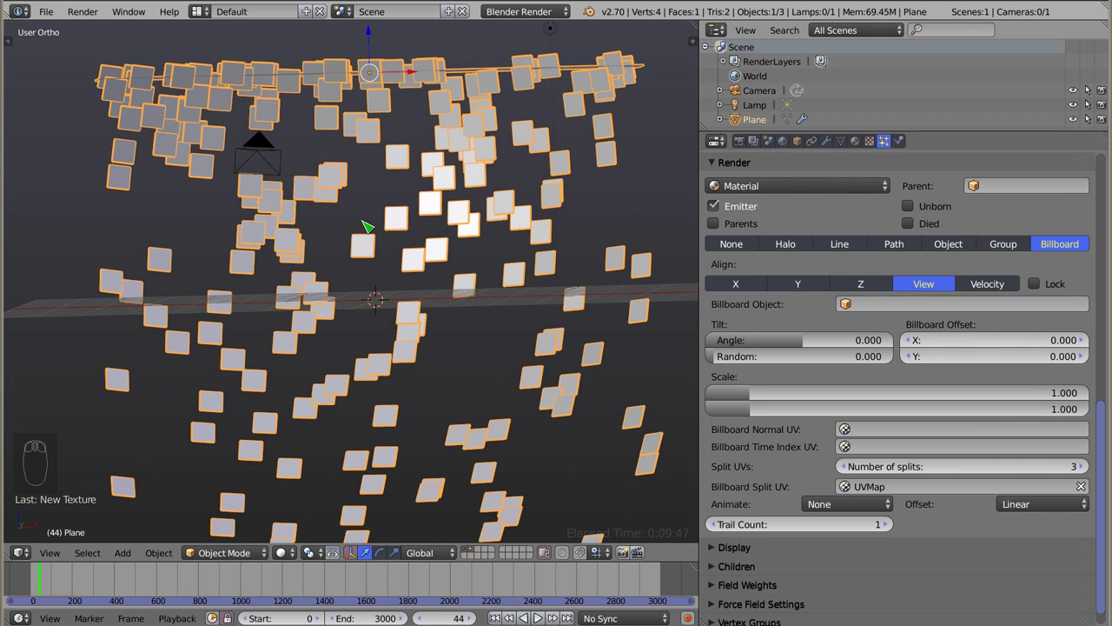
{"action": "left_click_drag", "start_coordinate": [882, 142], "coordinate": [861, 136]}
{"action": "left_click_drag", "start_coordinate": [881, 332], "coordinate": [885, 254]}
{"action": "left_click_drag", "start_coordinate": [863, 154], "coordinate": [774, 379]}
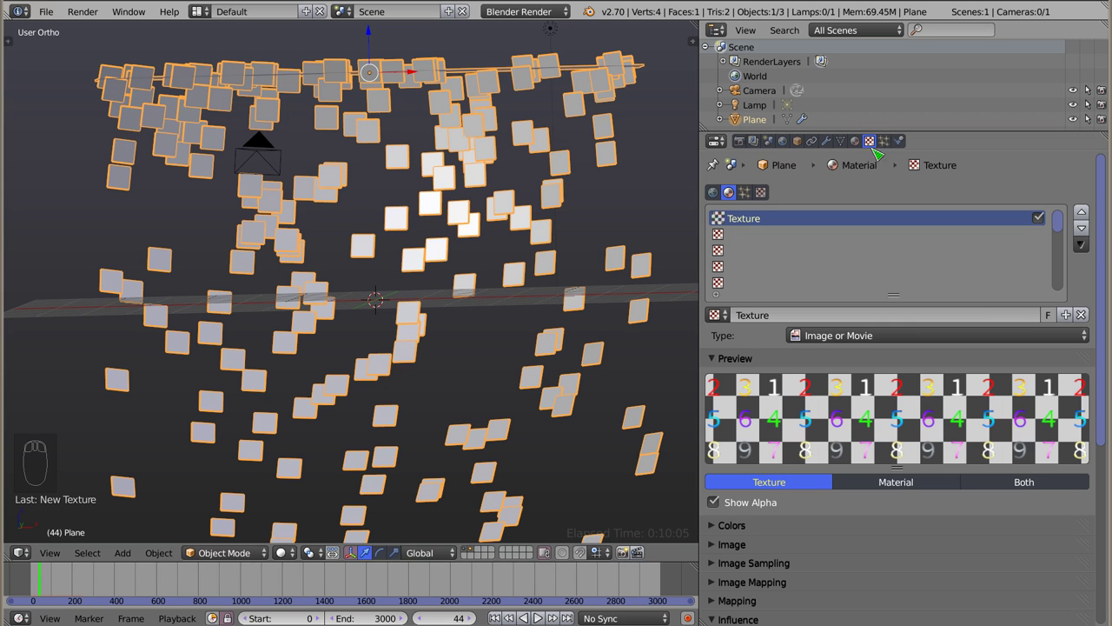
Set particle render to Billboard aligned to View, Split UVs 3, using UVMap as the split UV
{"action": "left_click_drag", "start_coordinate": [895, 148], "coordinate": [1072, 461]}
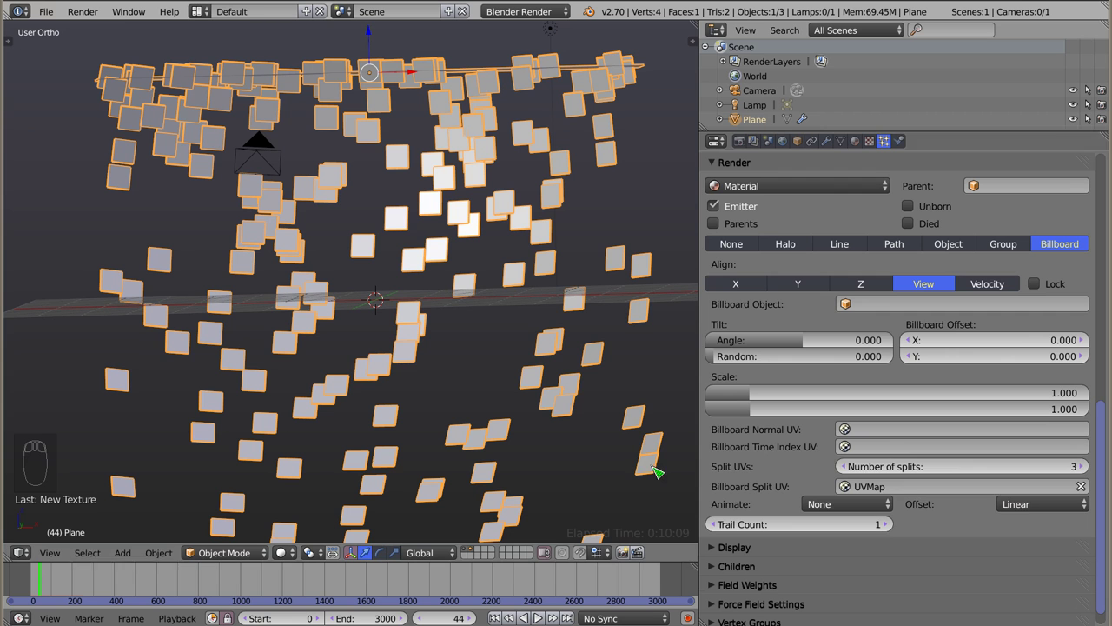
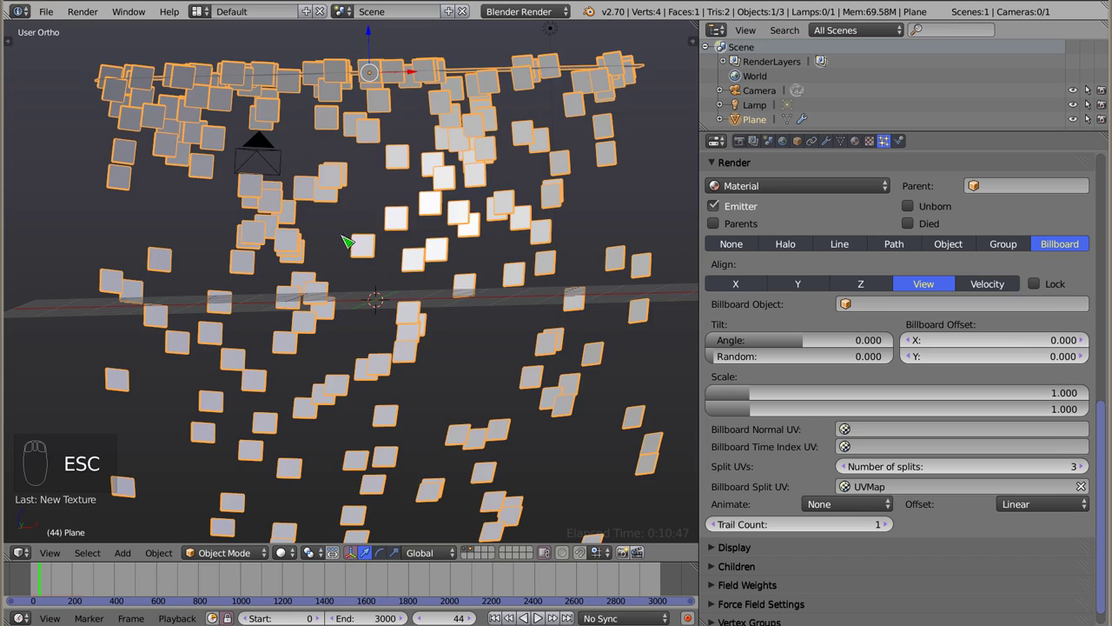
{"action": "left_click_drag", "start_coordinate": [368, 226], "coordinate": [466, 324]}
Switch the viewport to Rendered shading (Shift+Z) and zoom in on the number tiles
{"action": "key", "text": "shift+z"}
{"action": "left_click_drag", "start_coordinate": [389, 333], "coordinate": [216, 211]}
{"action": "left_click_drag", "start_coordinate": [174, 121], "coordinate": [428, 604]}
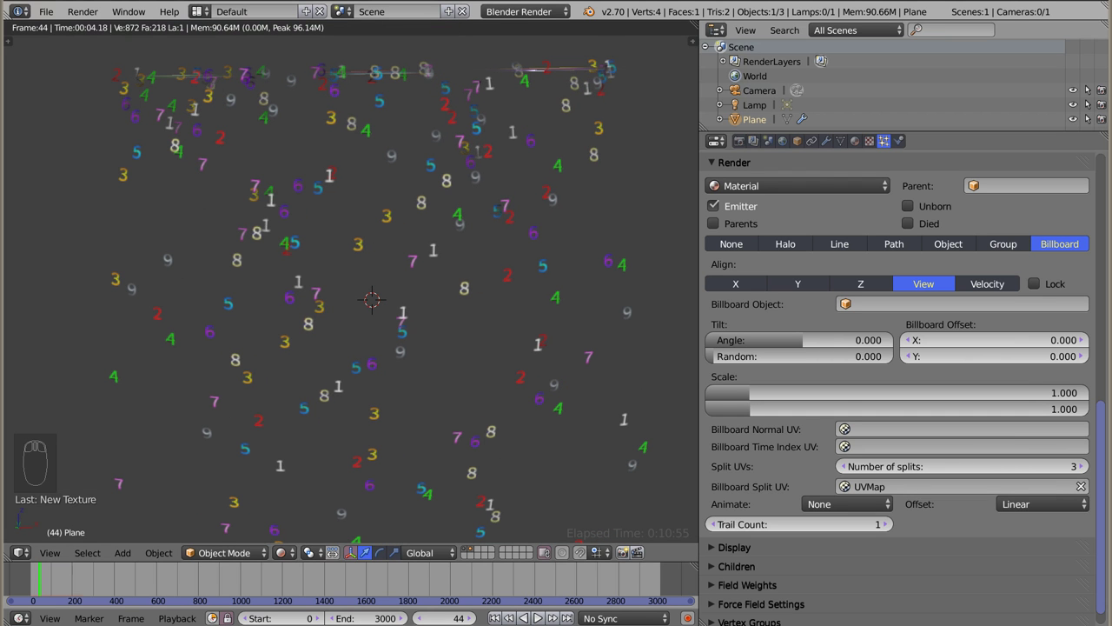
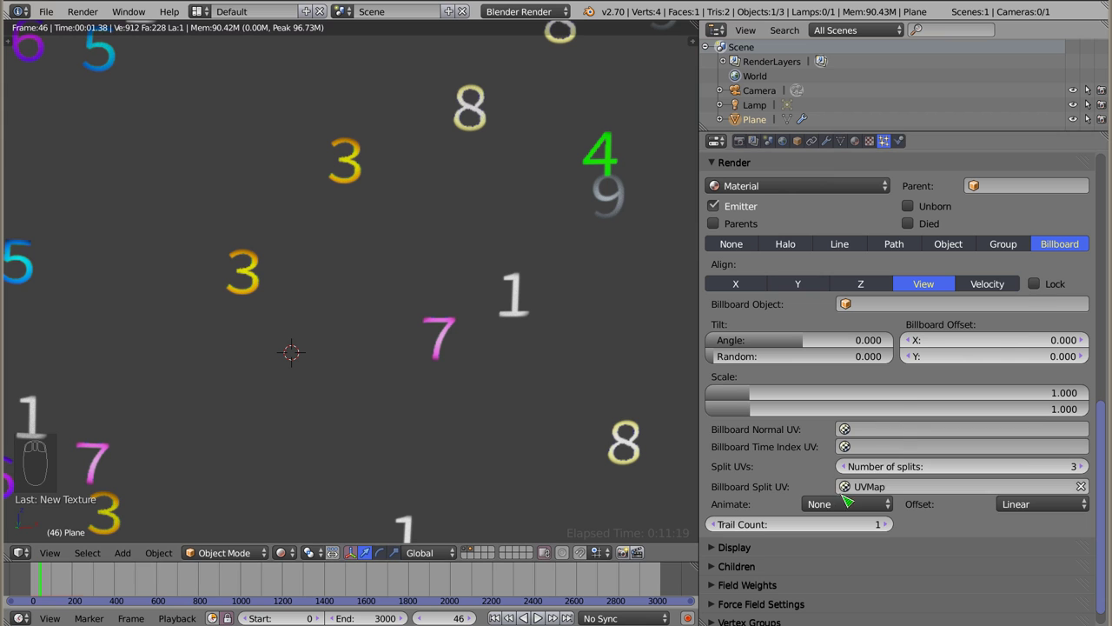
Set the billboard tile Animate mode to Age
{"action": "left_click_drag", "start_coordinate": [845, 506], "coordinate": [831, 488]}
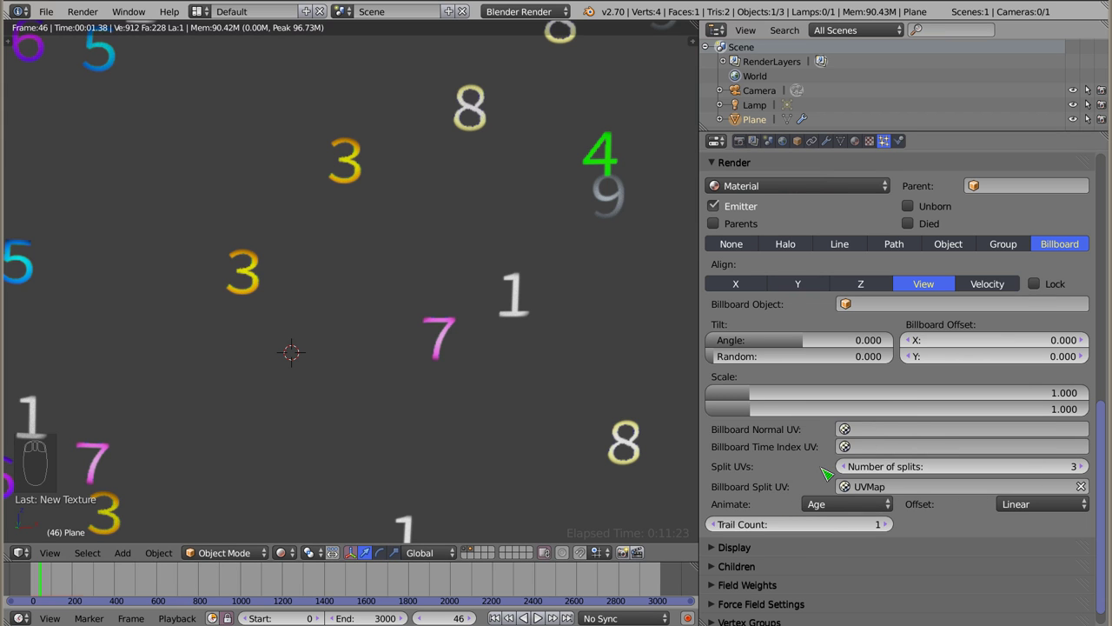
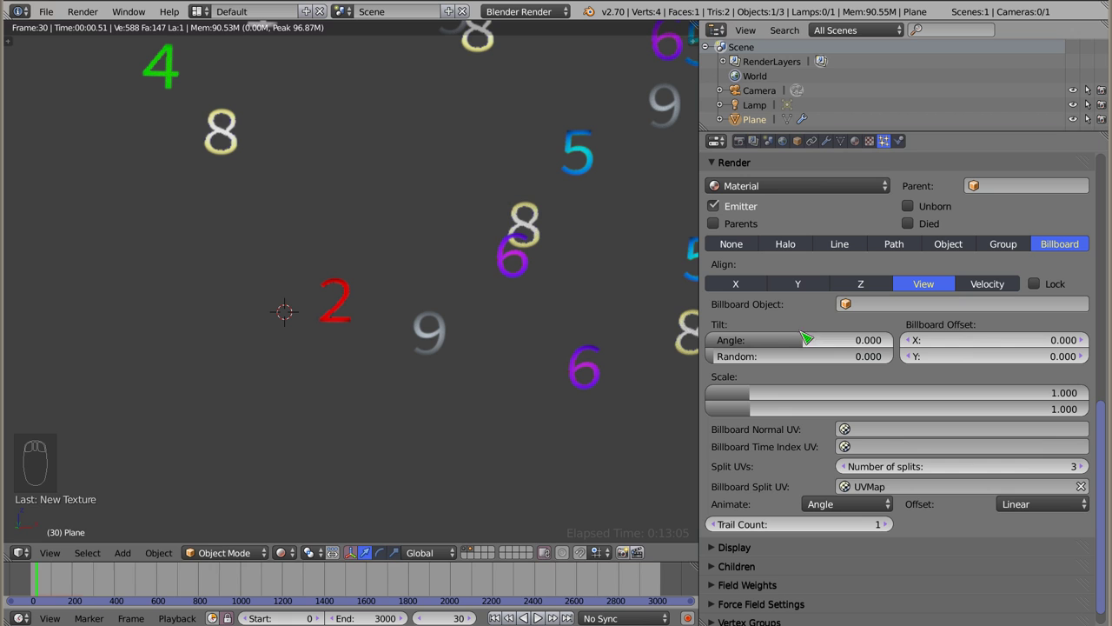
Set billboard Animate to Frame with a Random starting offset per particle
{"action": "left_click_drag", "start_coordinate": [878, 505], "coordinate": [786, 537]}
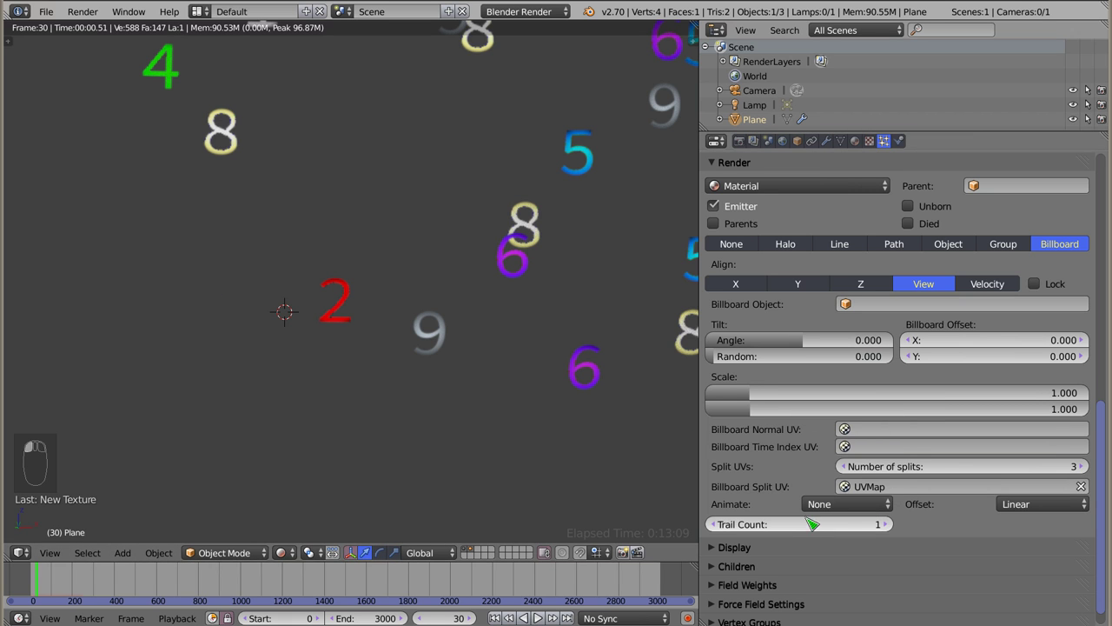
{"action": "left_click_drag", "start_coordinate": [1032, 513], "coordinate": [970, 512]}
{"action": "left_click_drag", "start_coordinate": [1032, 507], "coordinate": [1031, 508]}
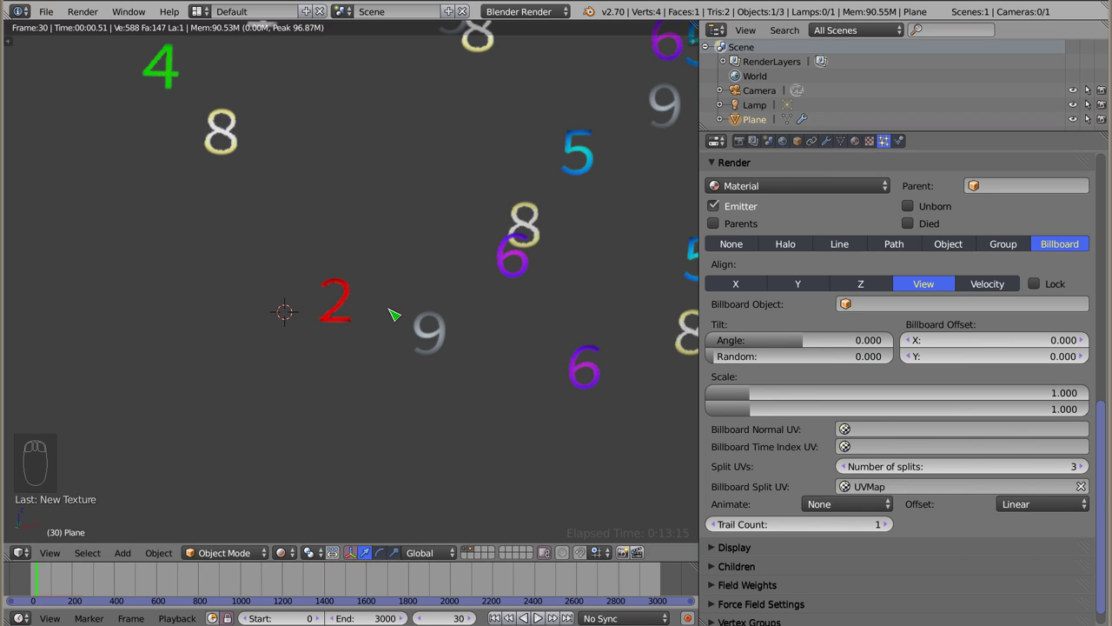
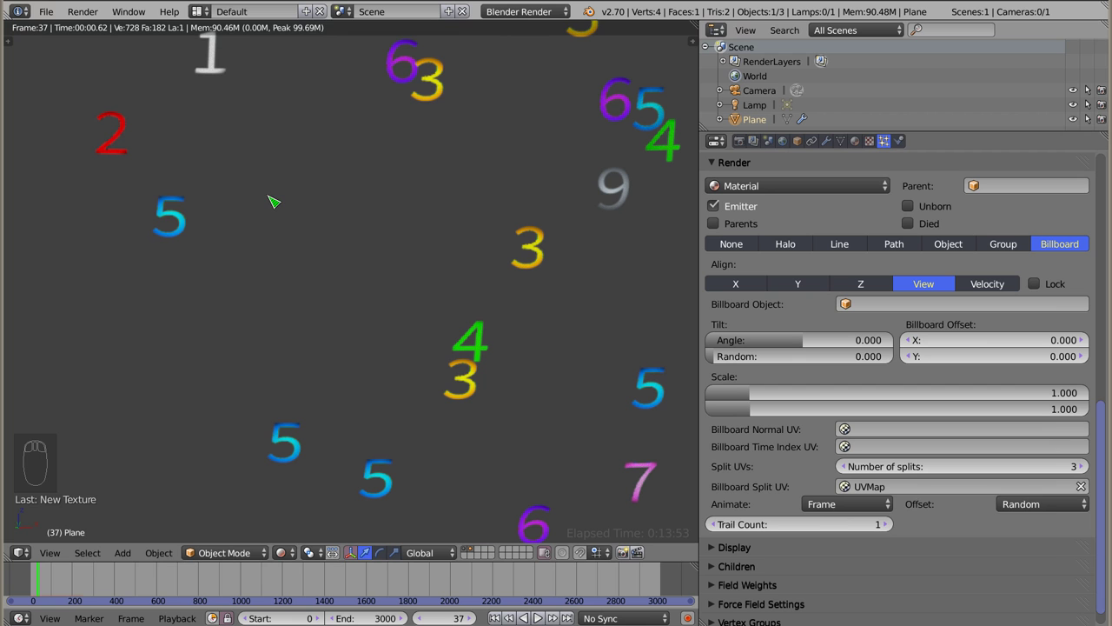
{"action": "key", "text": "d"}
{"action": "key", "text": "d"}
{"action": "key", "text": "d"}
{"action": "left_click_drag", "start_coordinate": [277, 176], "coordinate": [329, 236]}
{"action": "key", "text": "shift+z"}
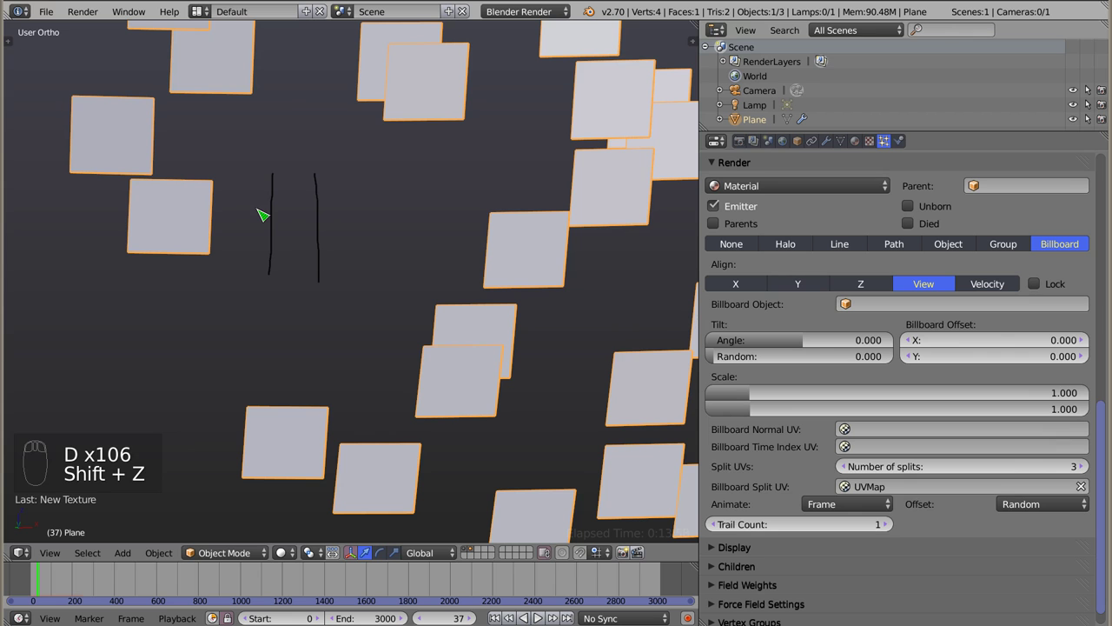
{"action": "key", "text": "d"}
{"action": "key", "text": "d"}
{"action": "key", "text": "d"}
{"action": "left_click_drag", "start_coordinate": [253, 216], "coordinate": [254, 191]}
{"action": "left_click_drag", "start_coordinate": [254, 190], "coordinate": [349, 201]}
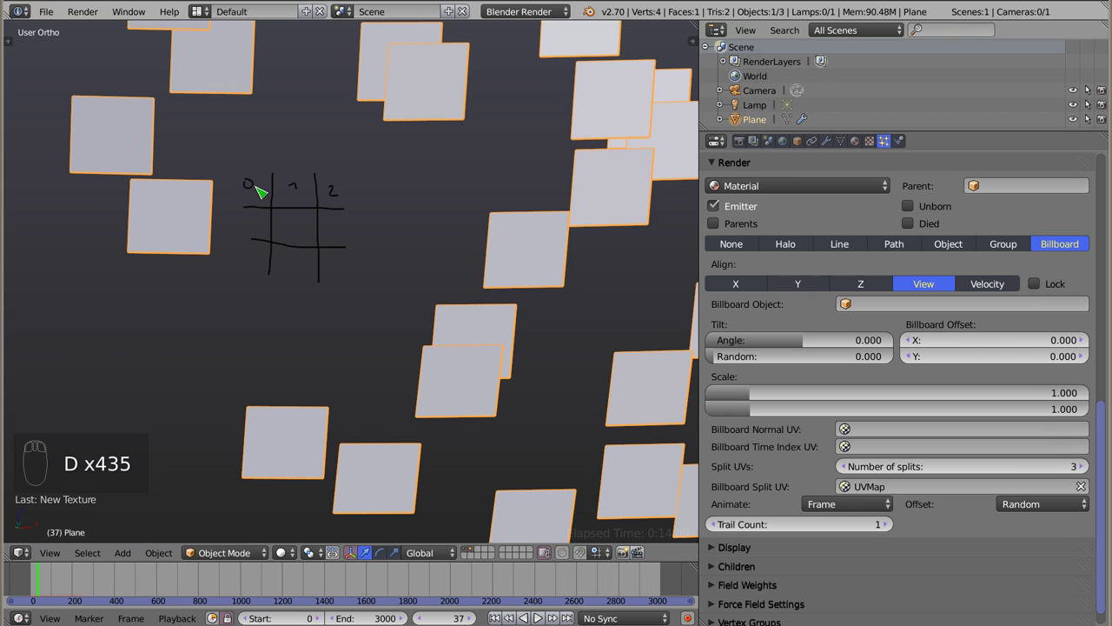
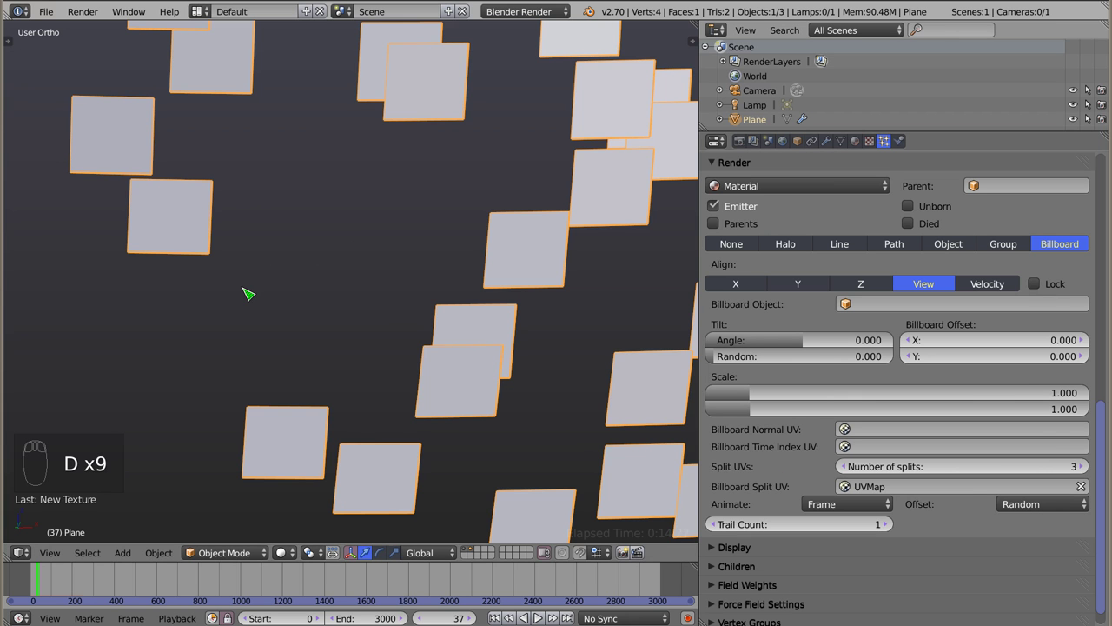
{"action": "key", "text": "shift+z"}
Step the animation a few frames forward to watch the tiles advance
{"action": "left_click_drag", "start_coordinate": [307, 142], "coordinate": [548, 598]}
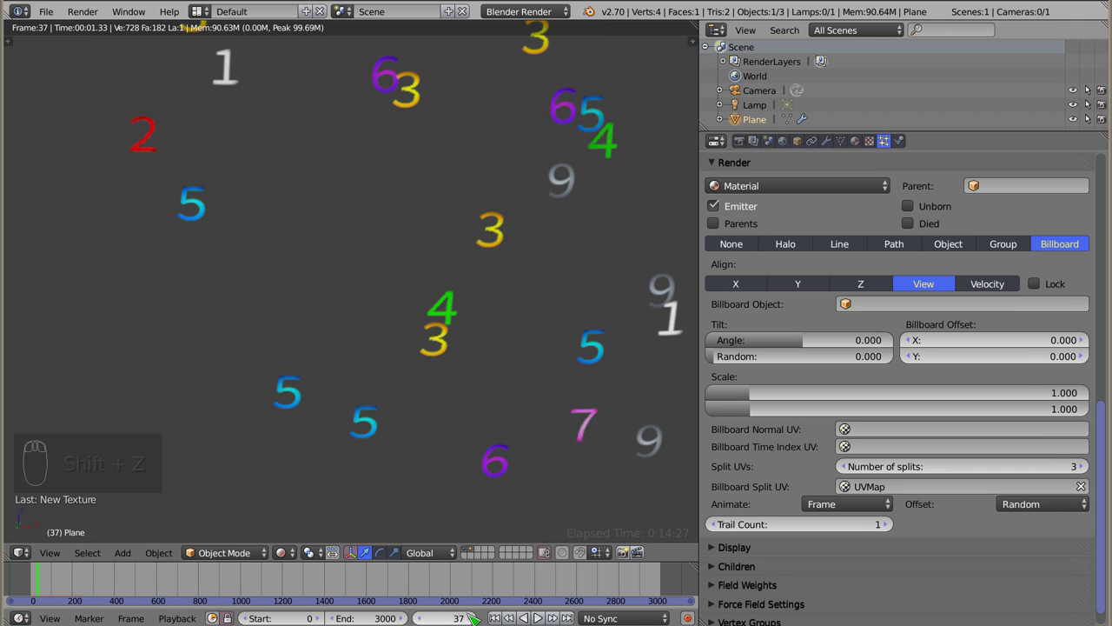
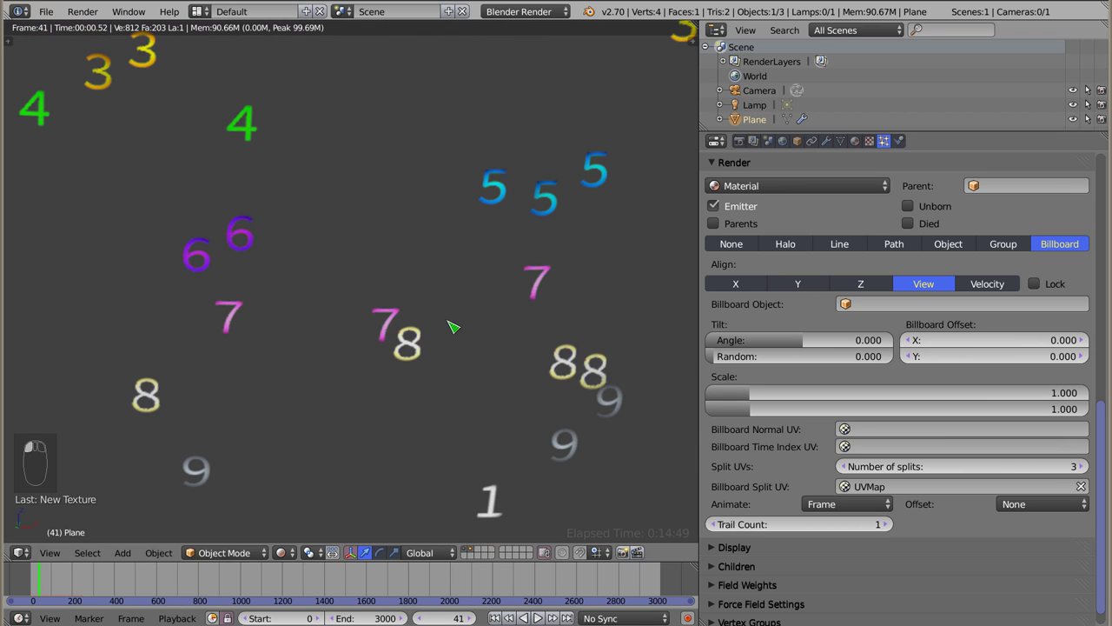
Set Animate to Age with no offset and zoom out to see the digit bands
{"action": "left_click_drag", "start_coordinate": [843, 502], "coordinate": [828, 482]}
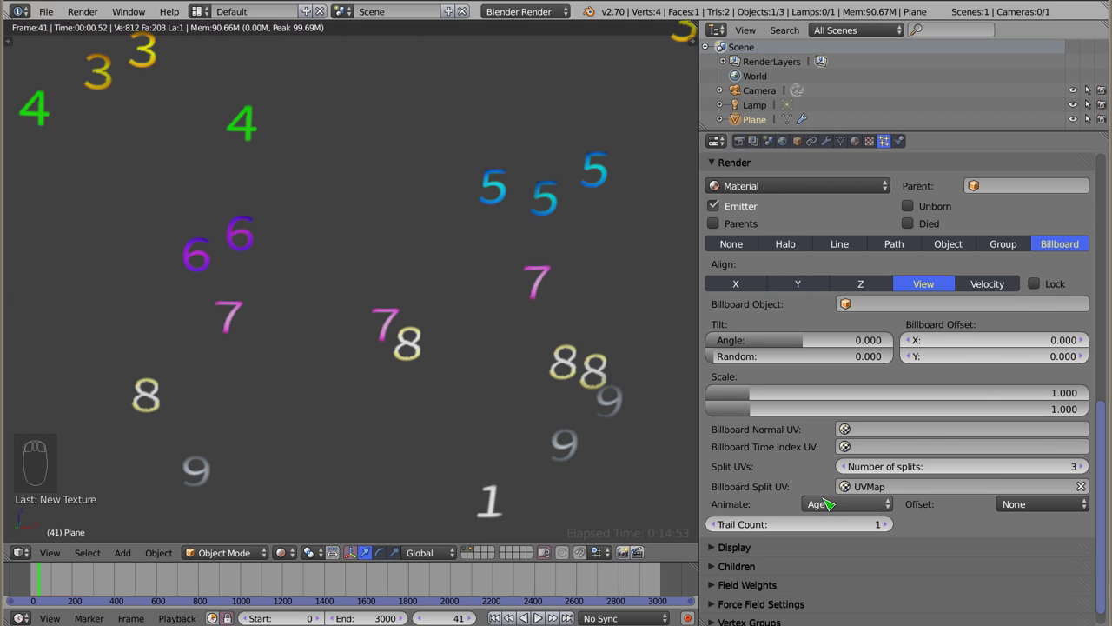
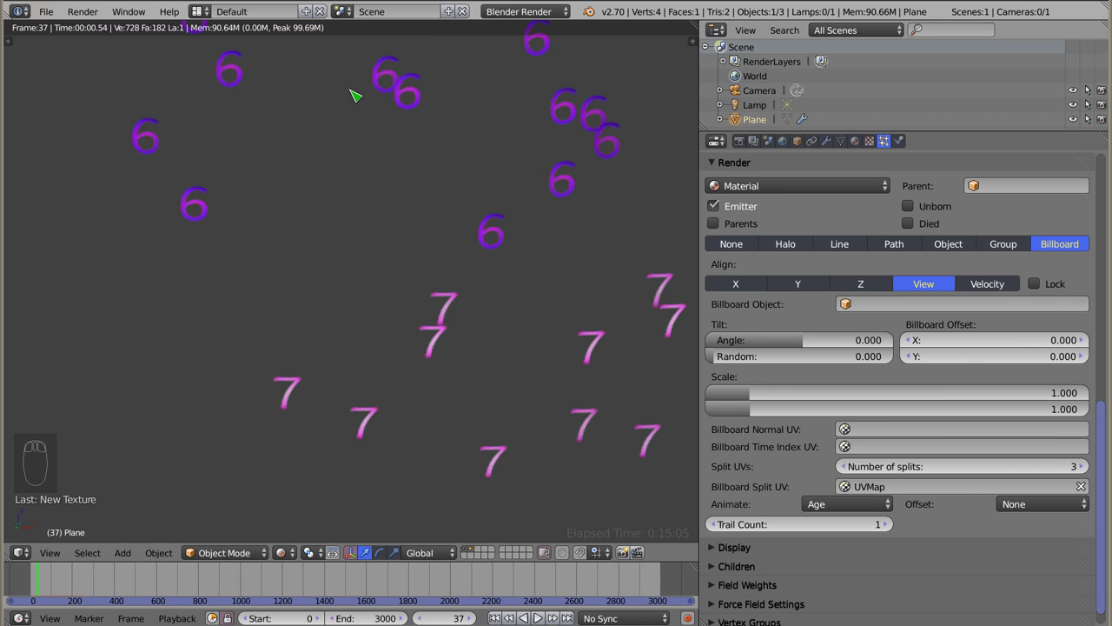
{"action": "scroll", "scroll_direction": "up", "scroll_amount": 3}
{"action": "scroll", "scroll_direction": "up", "scroll_amount": 3}
Set the billboard tile Offset to Linear so starting tiles spread across particles
{"action": "left_click_drag", "start_coordinate": [381, 229], "coordinate": [383, 173]}
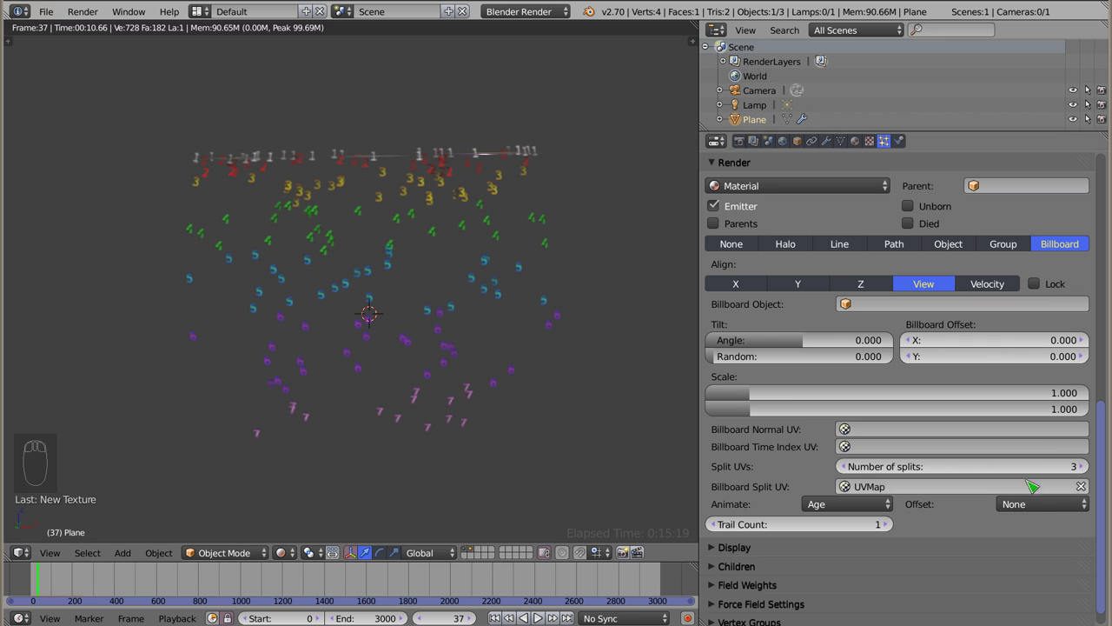
{"action": "left_click_drag", "start_coordinate": [1042, 509], "coordinate": [423, 546]}
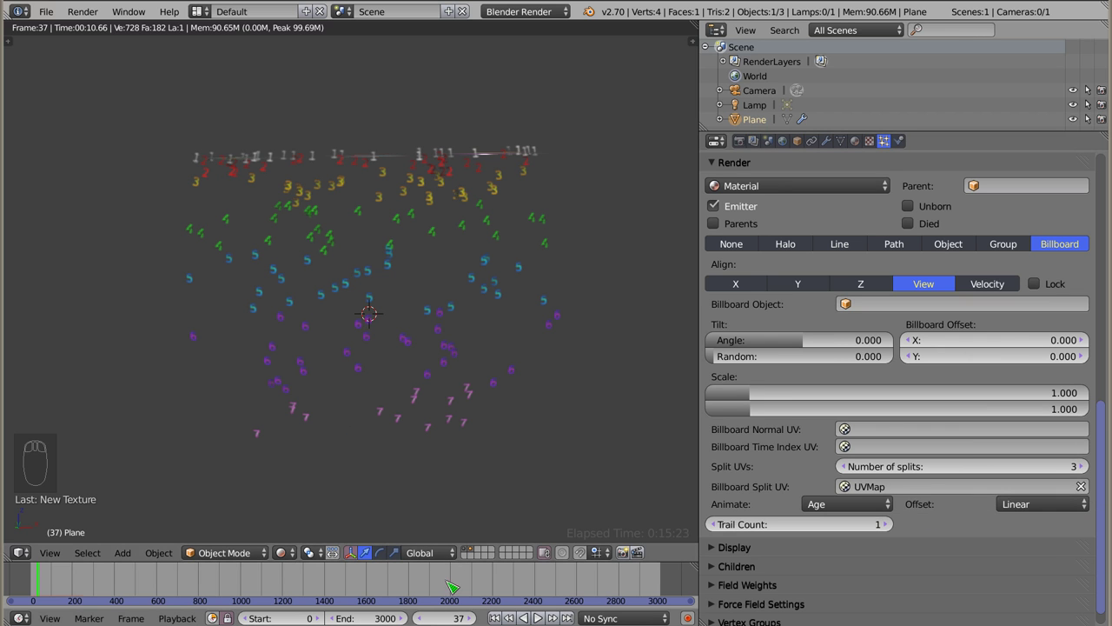
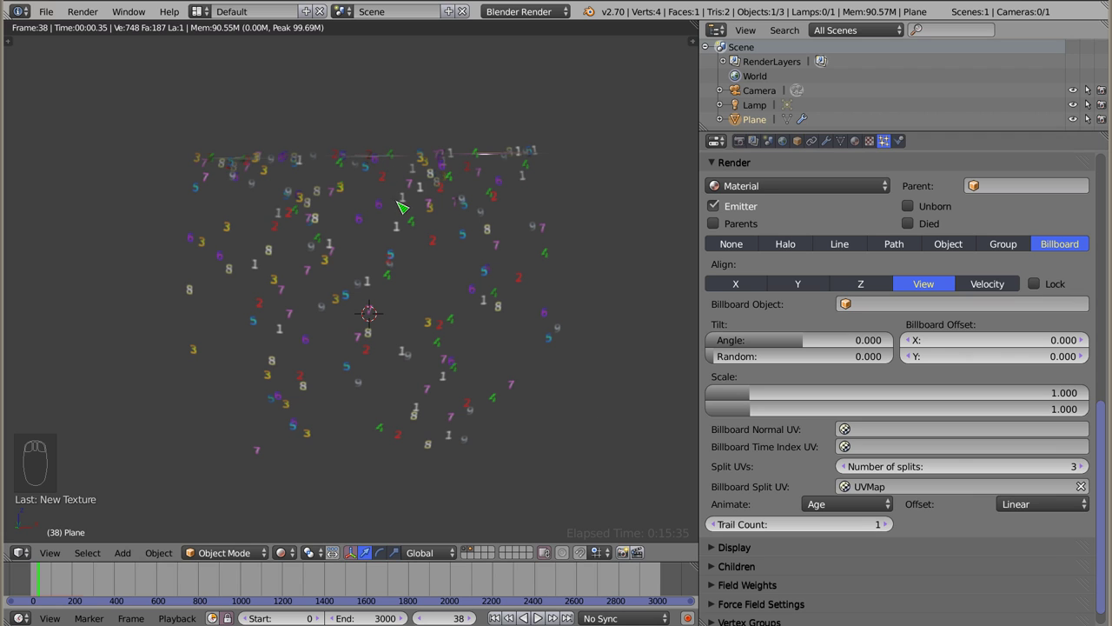
Set the billboard tile Offset to Random so each particle starts on a random tile
{"action": "left_click_drag", "start_coordinate": [1041, 506], "coordinate": [438, 572]}
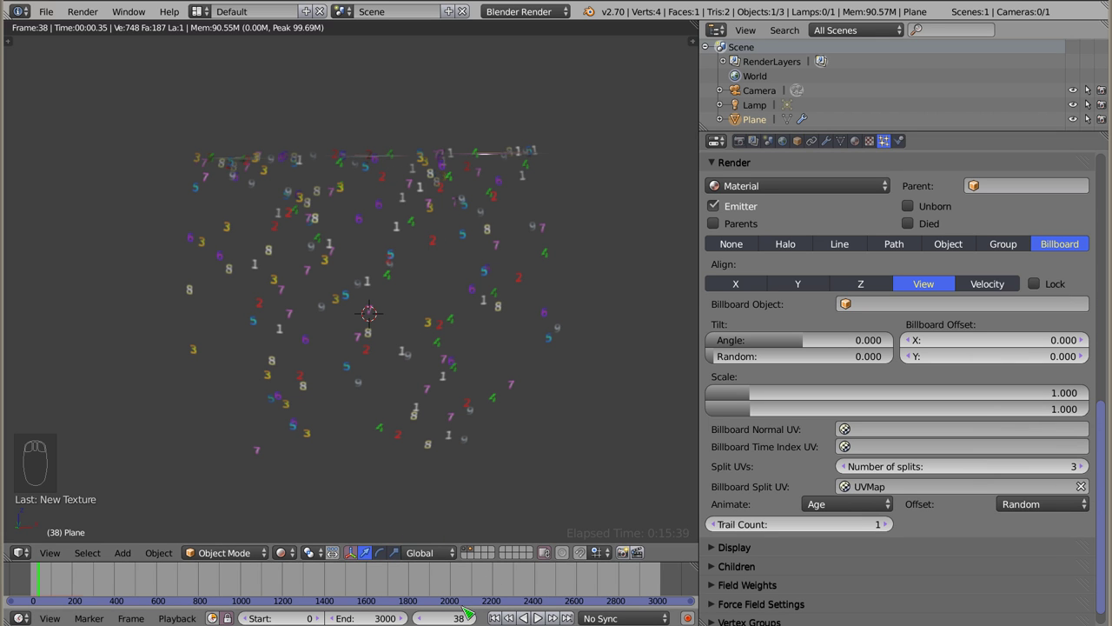
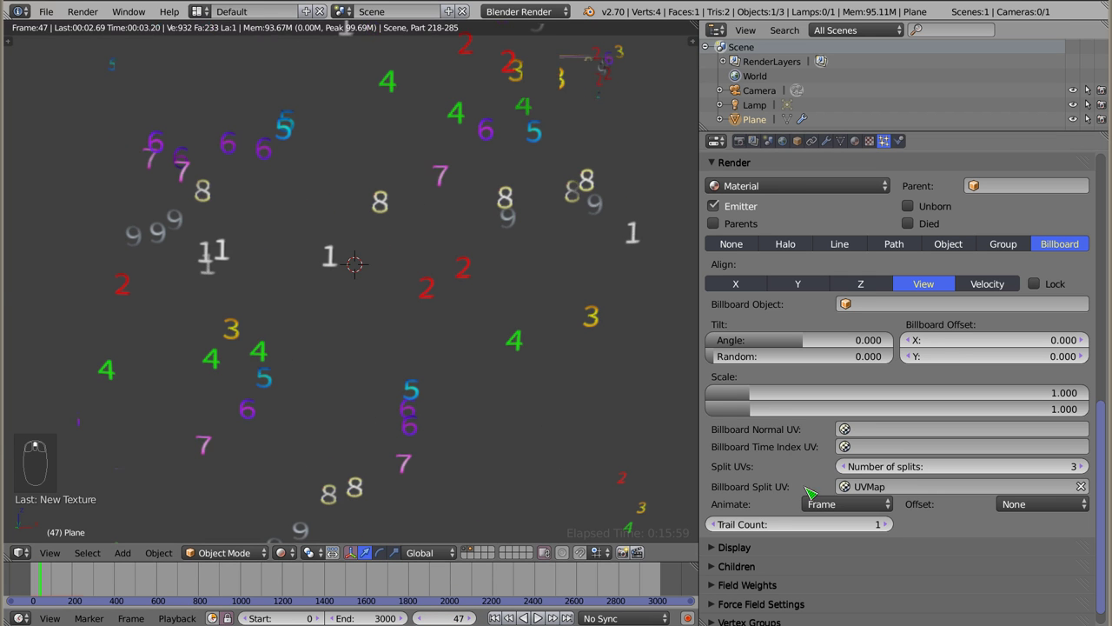
Enable Length in frames and stretch the trail Length to 3.500
{"action": "left_click_drag", "start_coordinate": [896, 527], "coordinate": [1011, 529]}
{"action": "left_click_drag", "start_coordinate": [1011, 529], "coordinate": [993, 528]}
{"action": "left_click_drag", "start_coordinate": [1089, 528], "coordinate": [368, 130]}
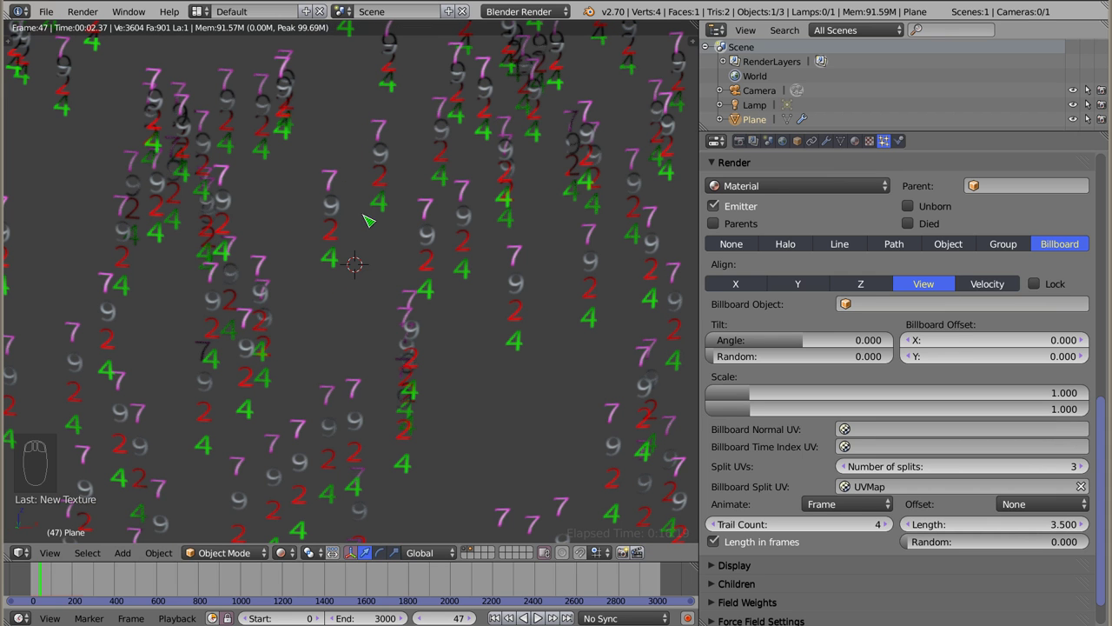
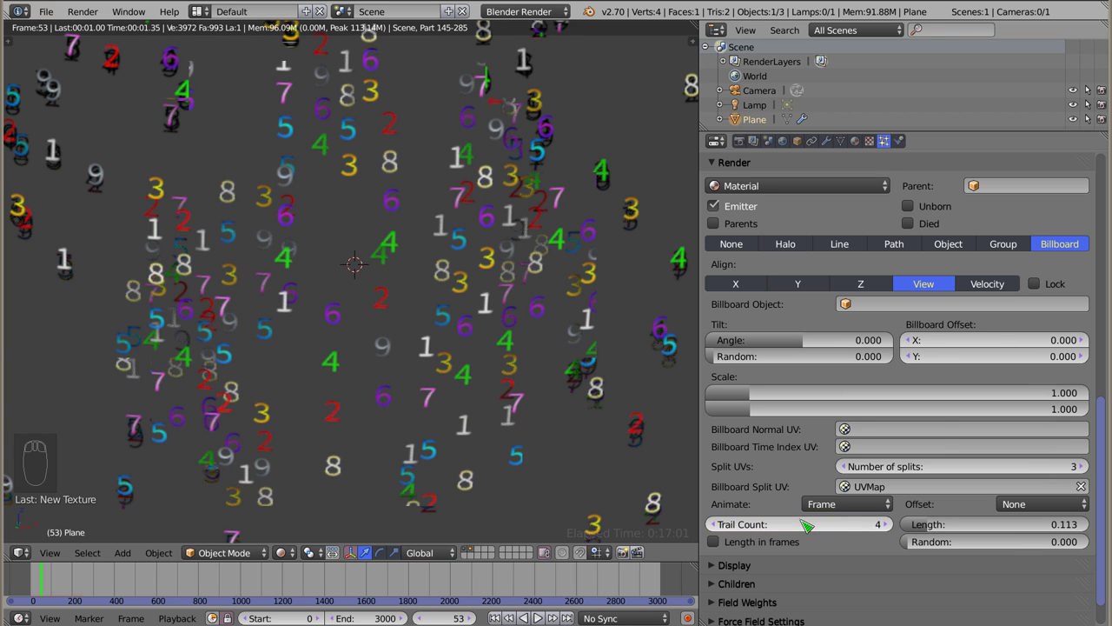
Shorten the billboard trail Length to 0.102 and pan across the digit streams
{"action": "left_click_drag", "start_coordinate": [355, 383], "coordinate": [735, 531]}
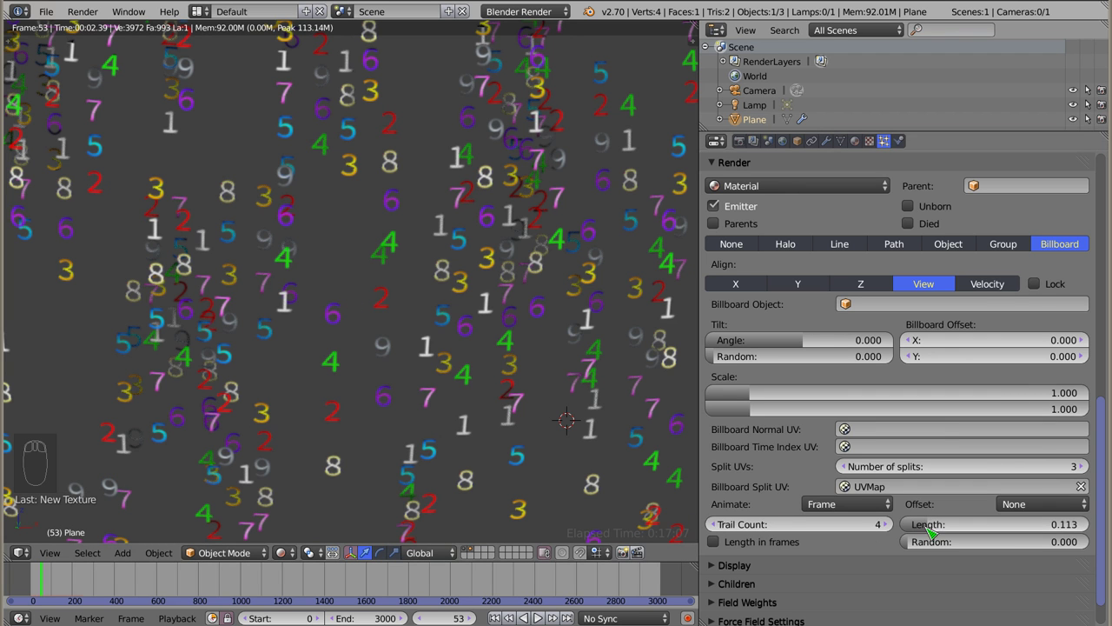
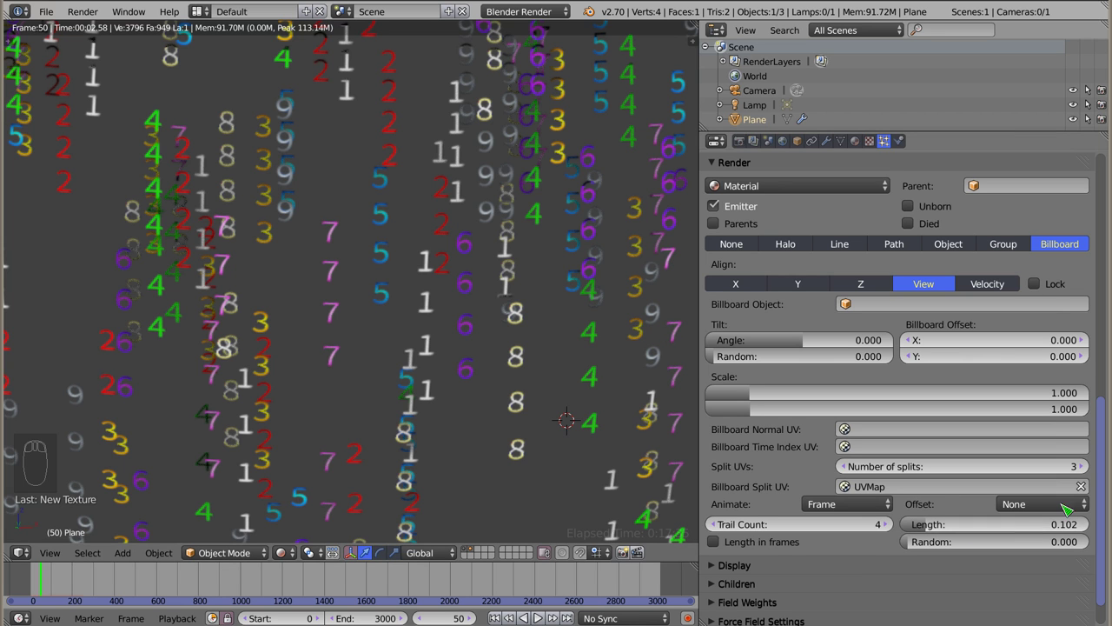
{"action": "left_click_drag", "start_coordinate": [304, 244], "coordinate": [539, 327]}
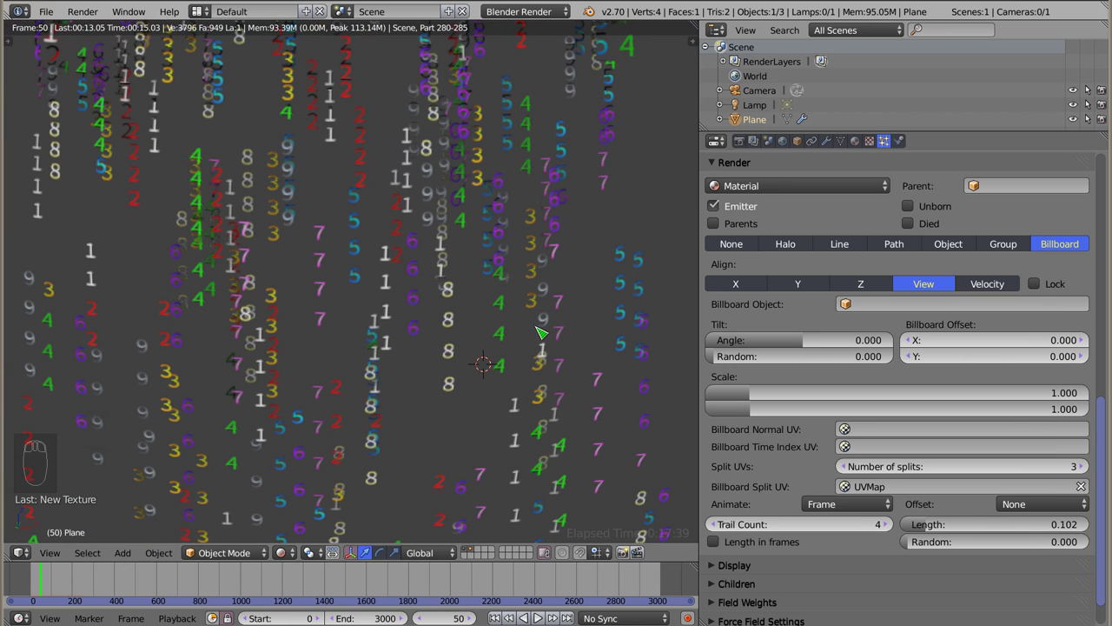